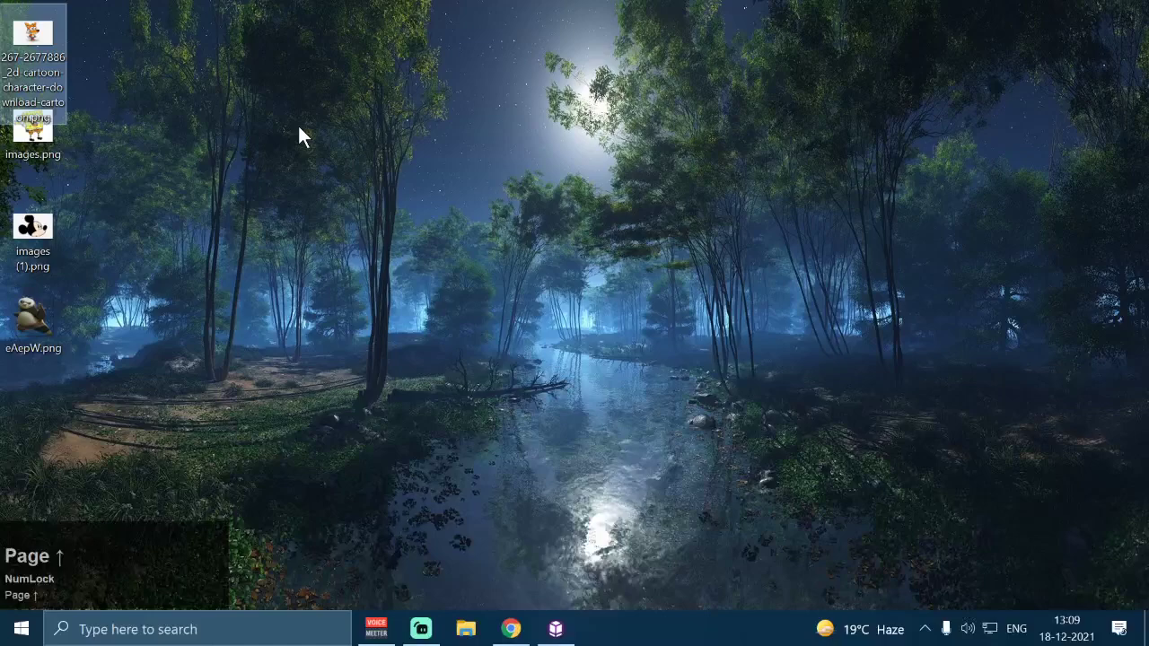
# Step: Bring up neophyte.cf and scroll to the Pixelated effect Shader post
pyautogui.click(309, 141)
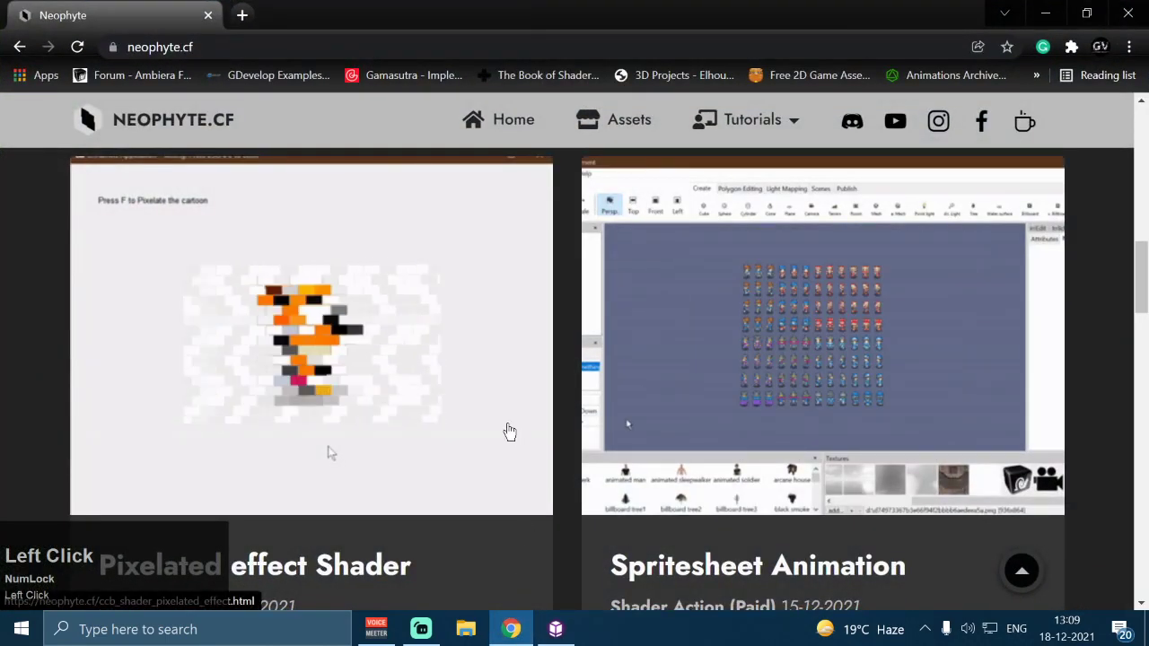
pyautogui.scroll(-3)
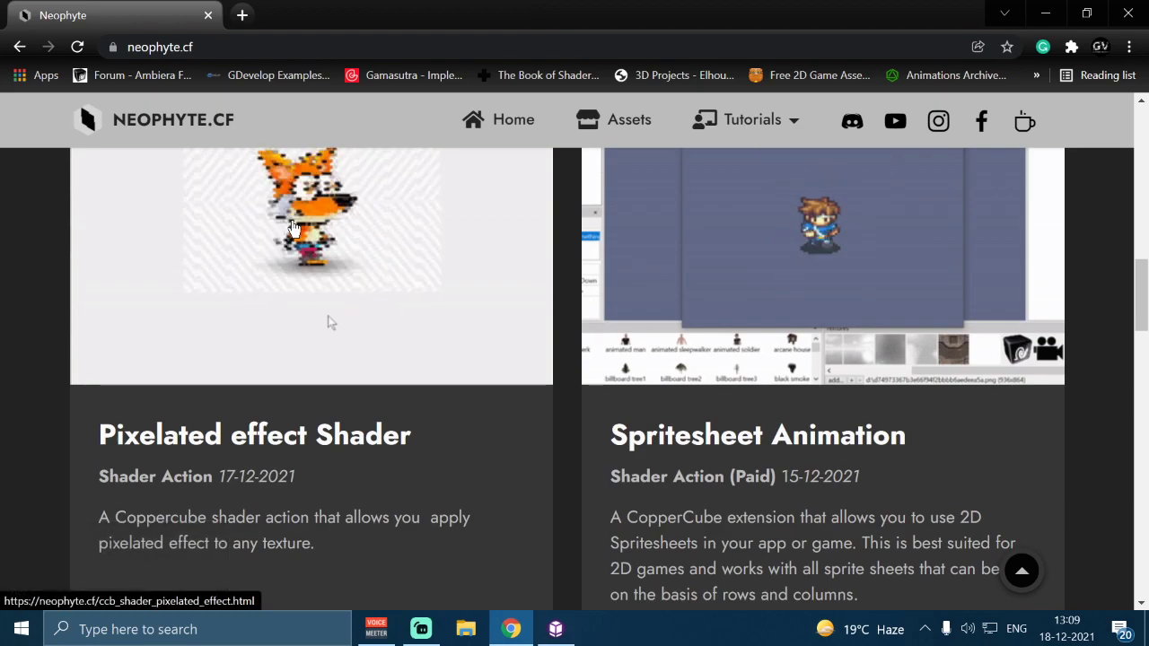
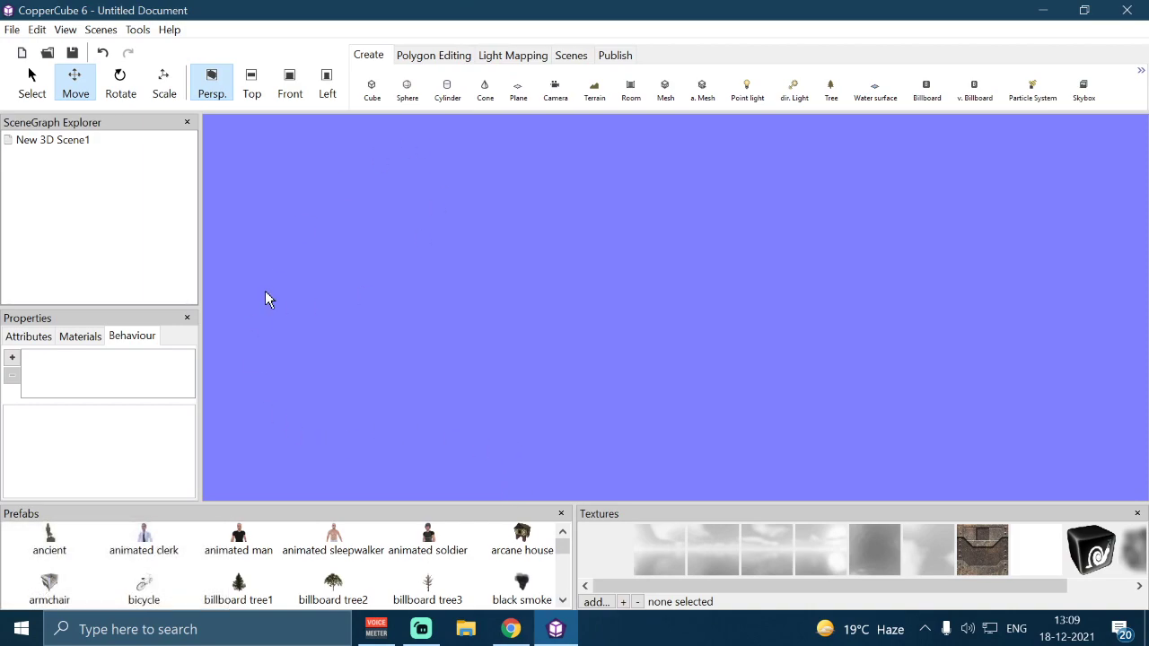
# Step: Add the panda PNG image to the scene's texture list
pyautogui.click(41, 348)
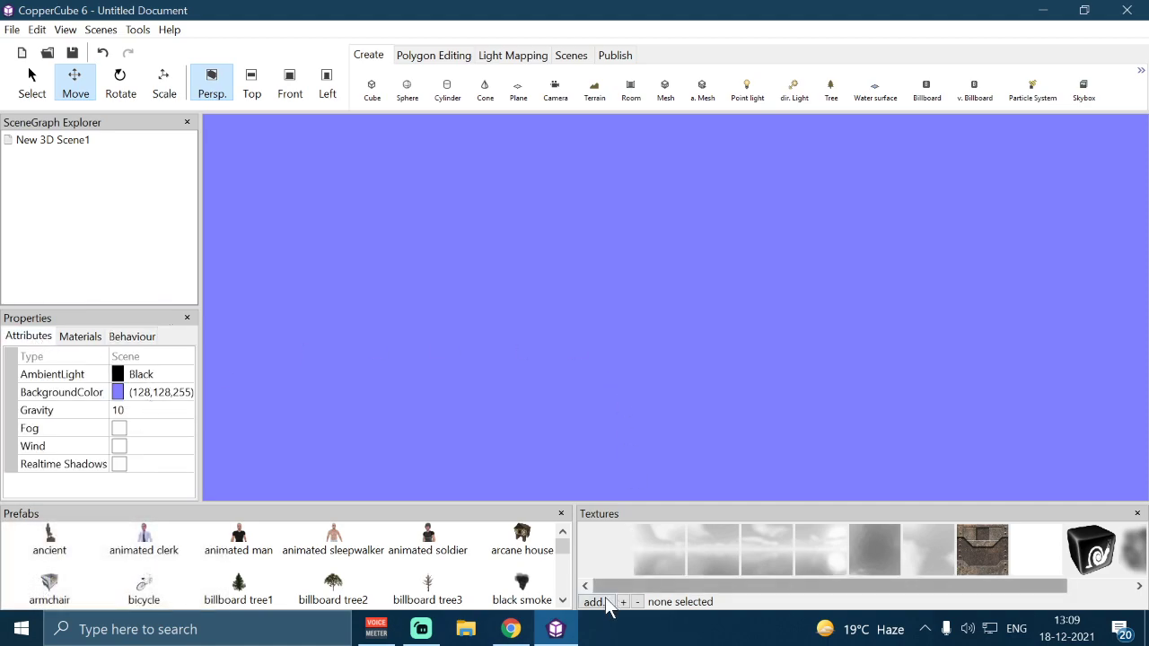
pyautogui.click(608, 610)
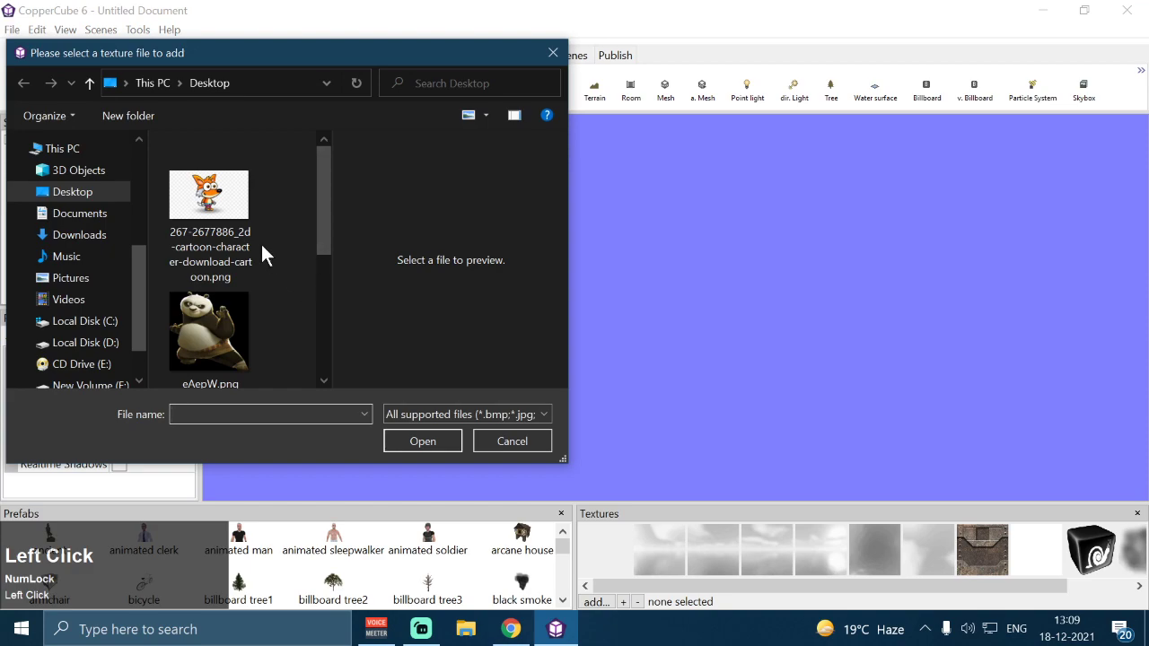
pyautogui.scroll(-3)
pyautogui.click(225, 273)
pyautogui.press('ctrl+a')
pyautogui.click(423, 447)
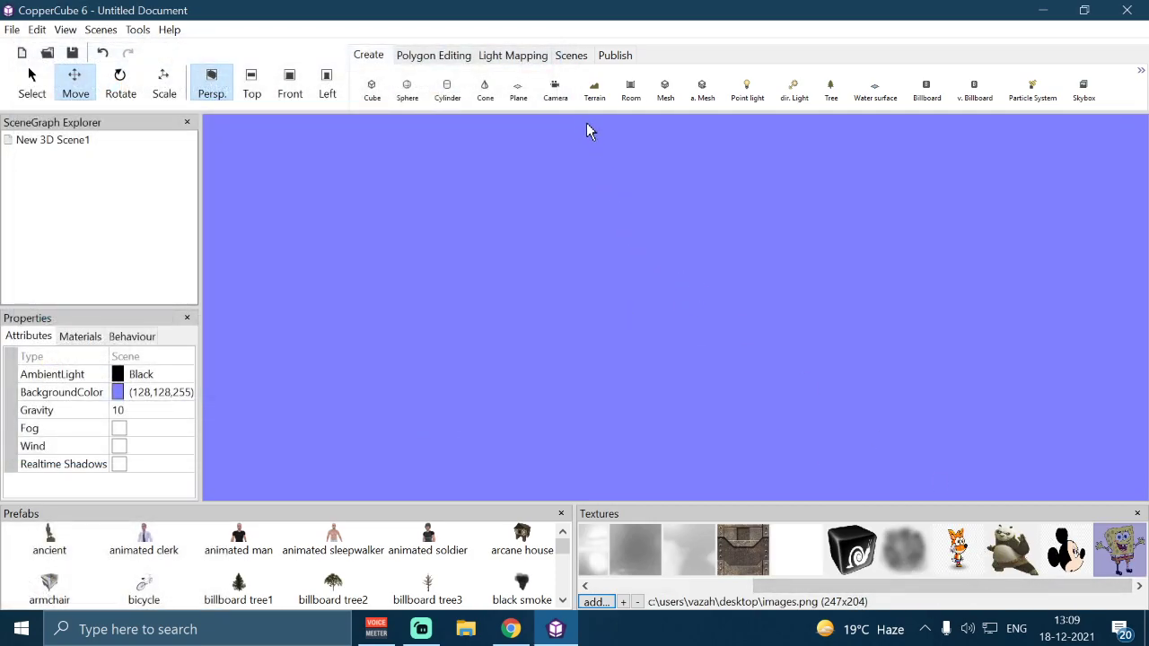
# Step: Create a plane with default size and tile count 1, textured with the panda picture
pyautogui.click(518, 95)
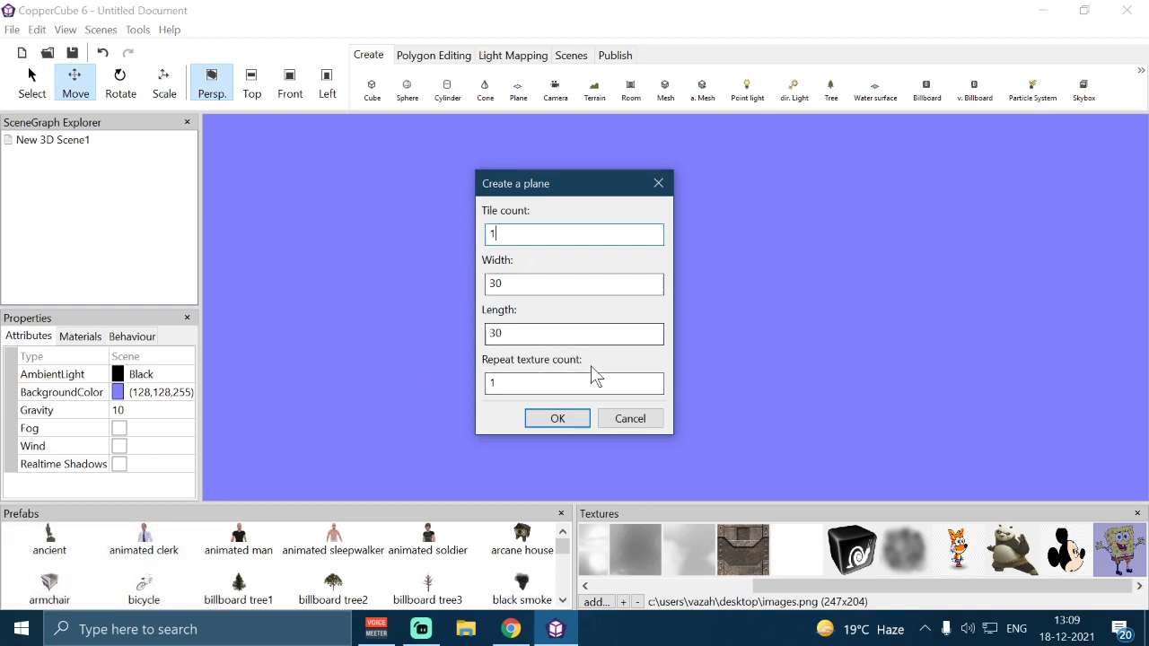
pyautogui.click(559, 432)
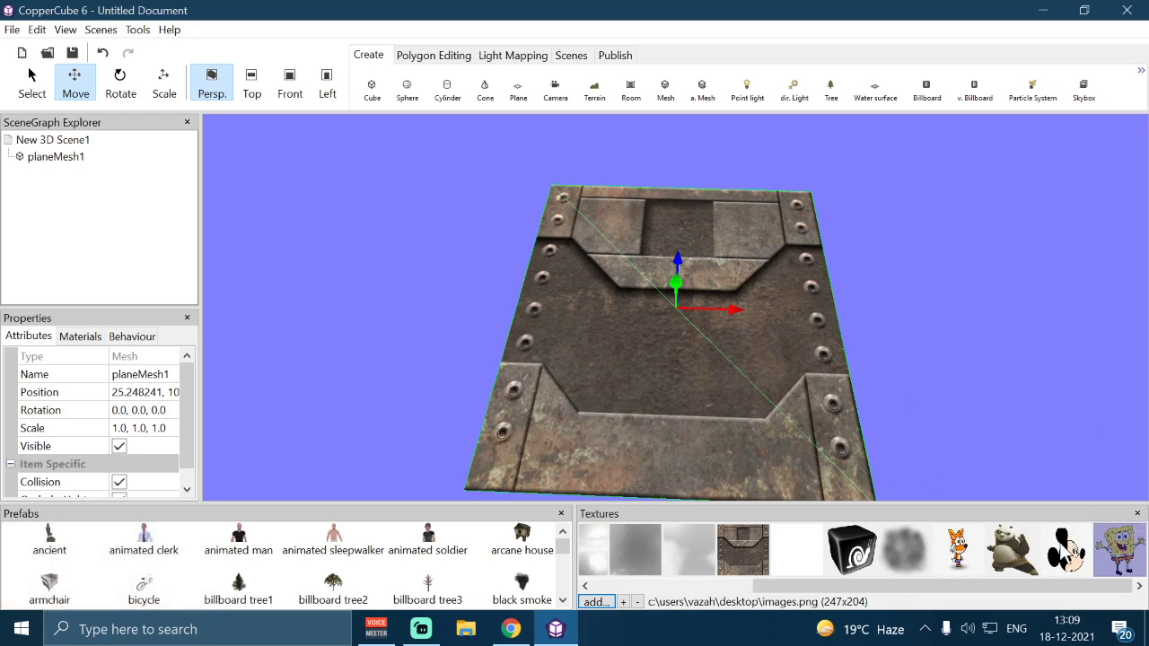
pyautogui.click(1031, 545)
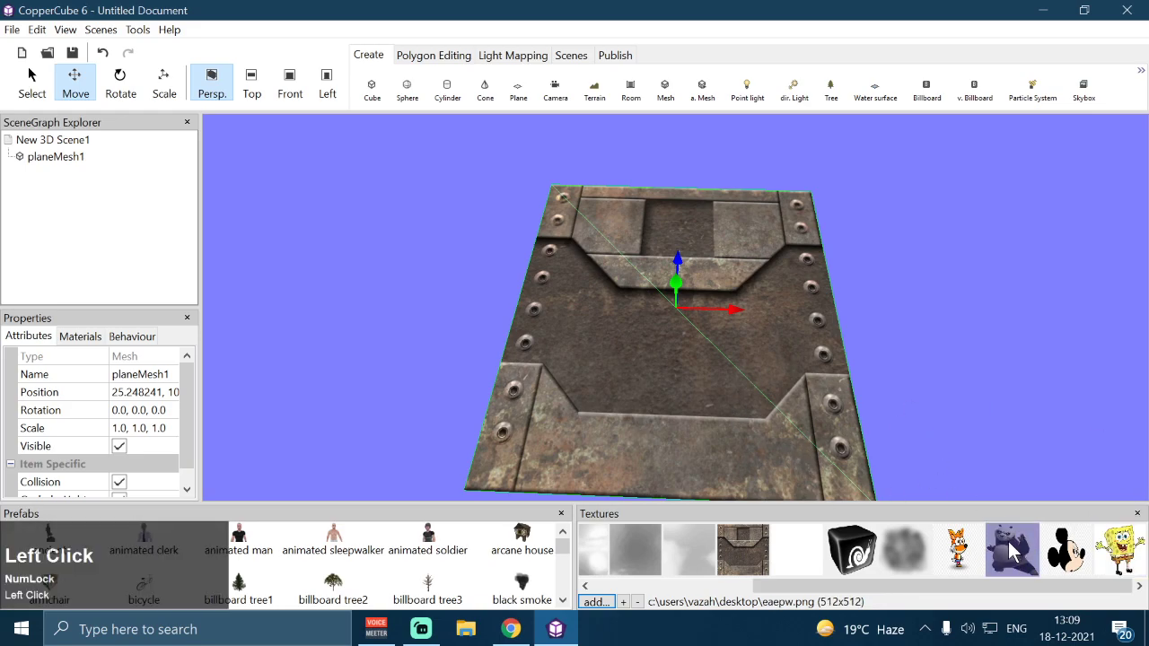
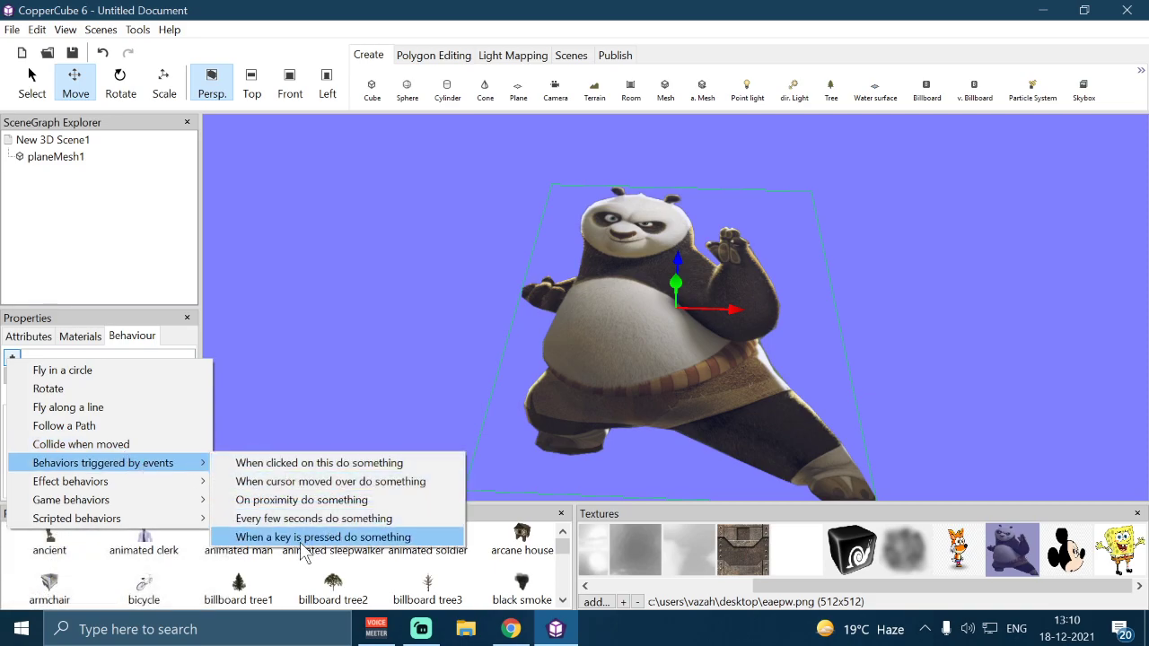
# Step: Add a 'When a key is pressed' behaviour on key F with a Pixelated effect action
pyautogui.click(306, 547)
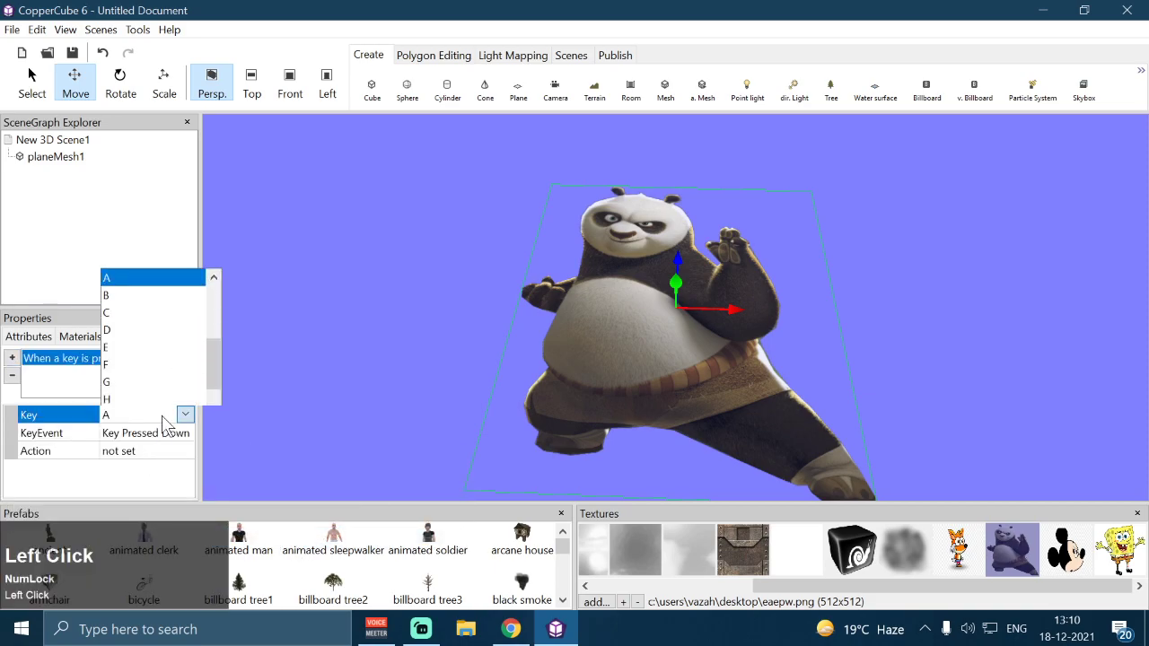
pyautogui.press('f')
pyautogui.click(191, 463)
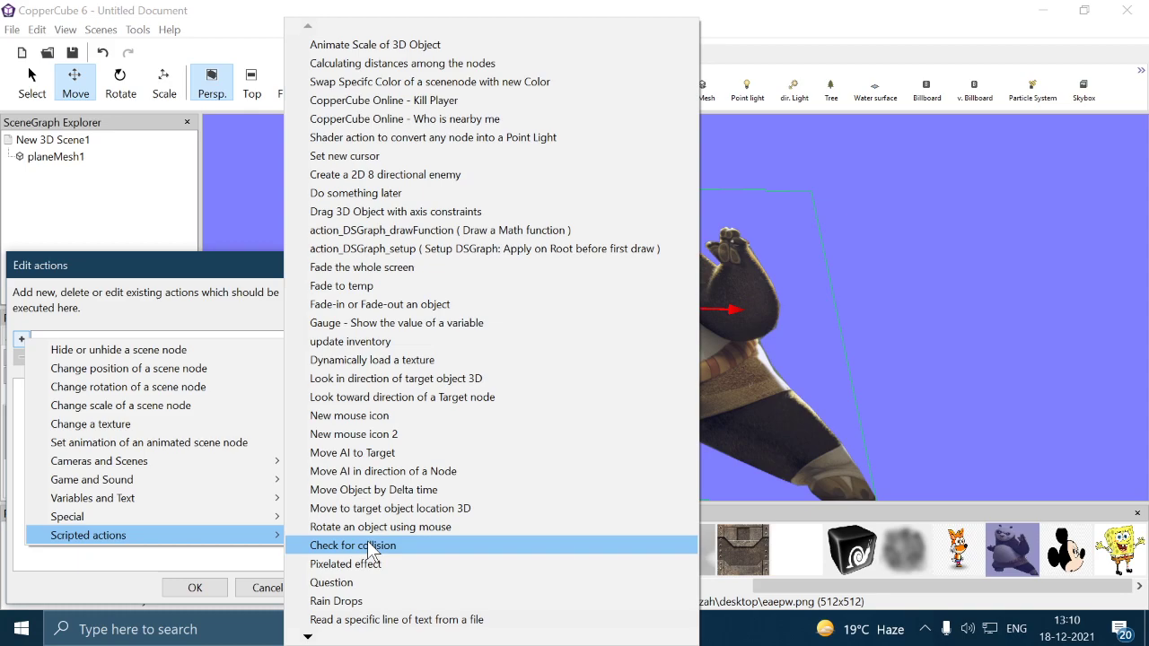
pyautogui.click(372, 571)
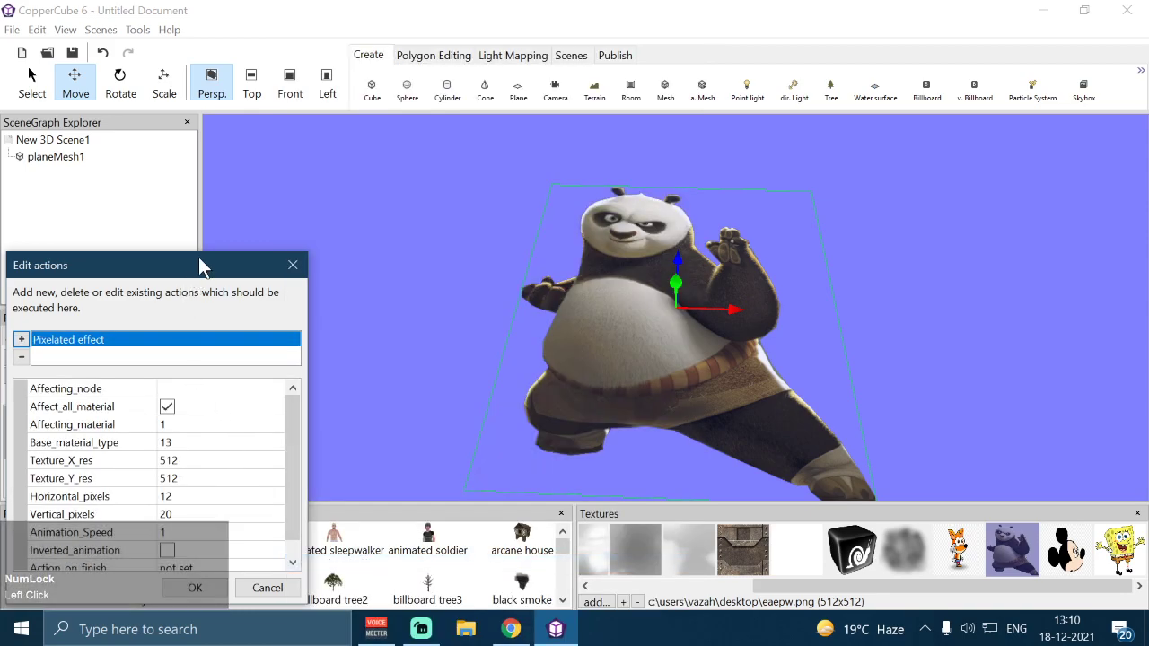
# Step: Set the Pixelated effect's Affecting_node to planeMesh1 with Affect_all_material checked
pyautogui.moveTo(210, 275); pyautogui.dragTo(299, 224)
pyautogui.click(326, 229)
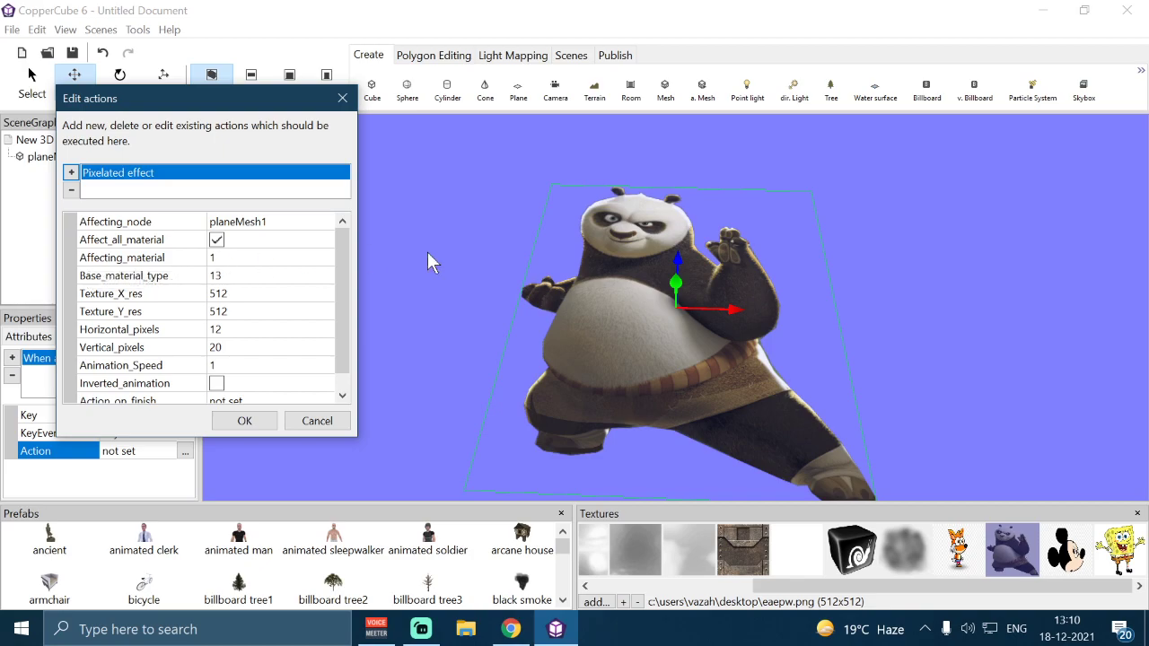
pyautogui.click(223, 249)
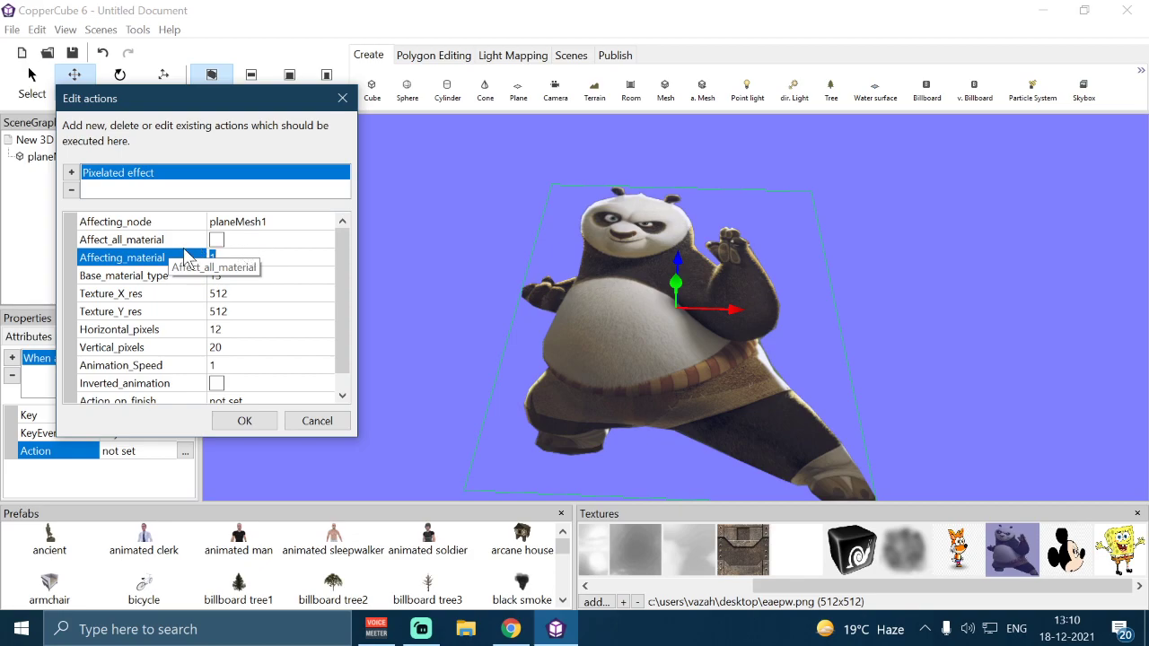
pyautogui.click(228, 247)
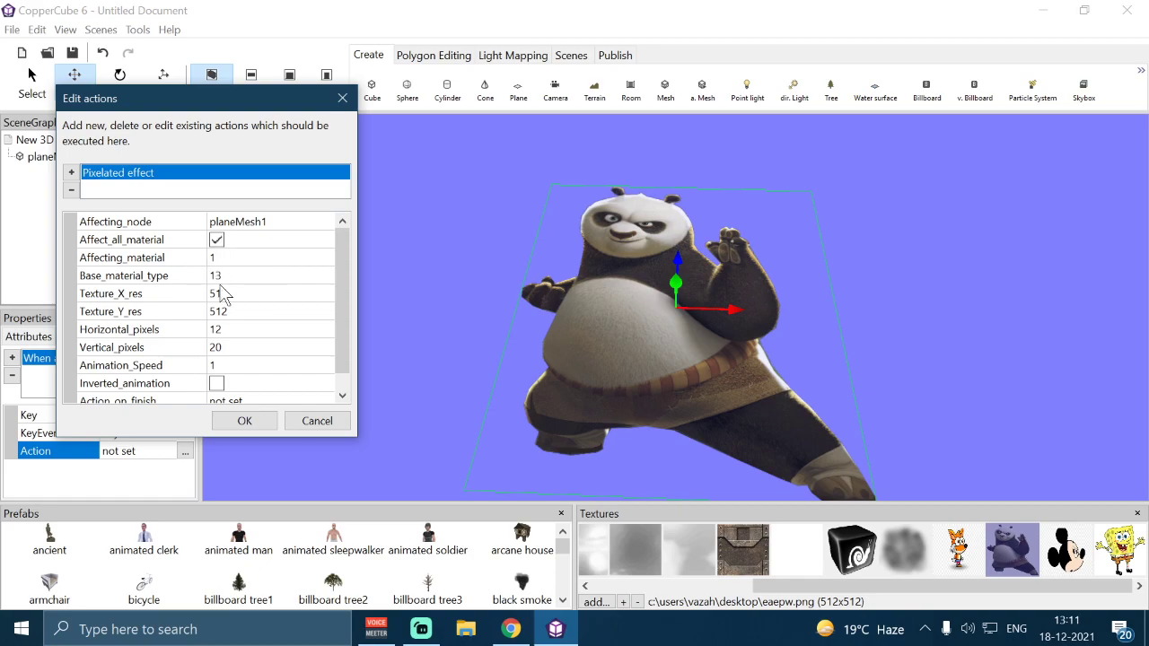
pyautogui.click(240, 284)
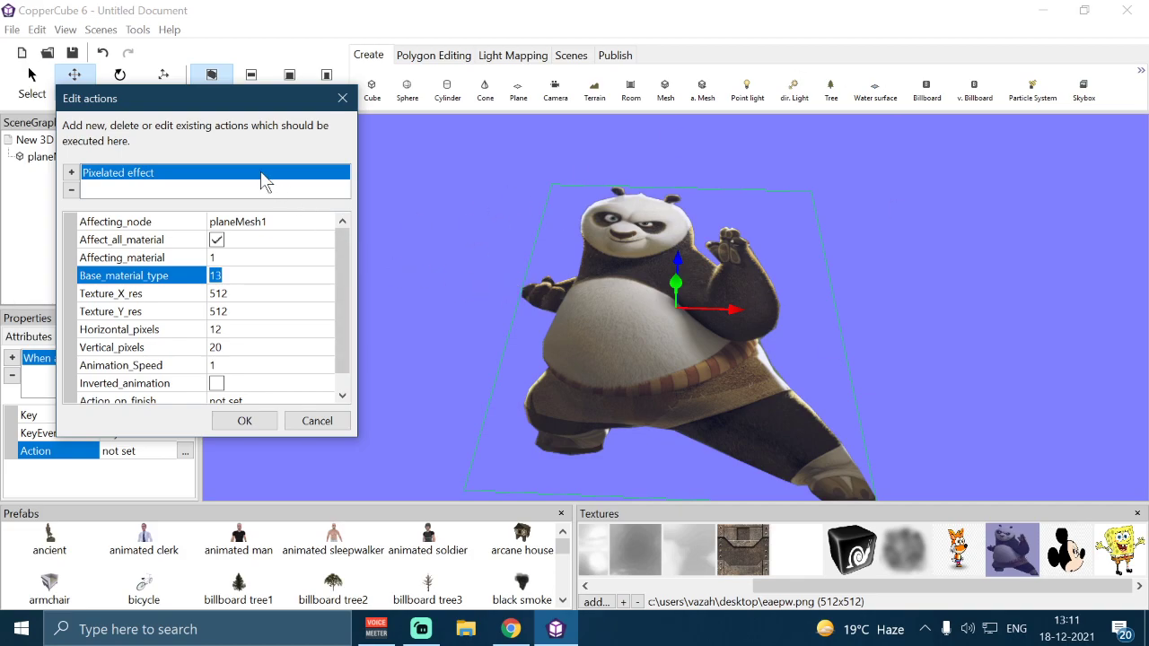
pyautogui.scroll(-3)
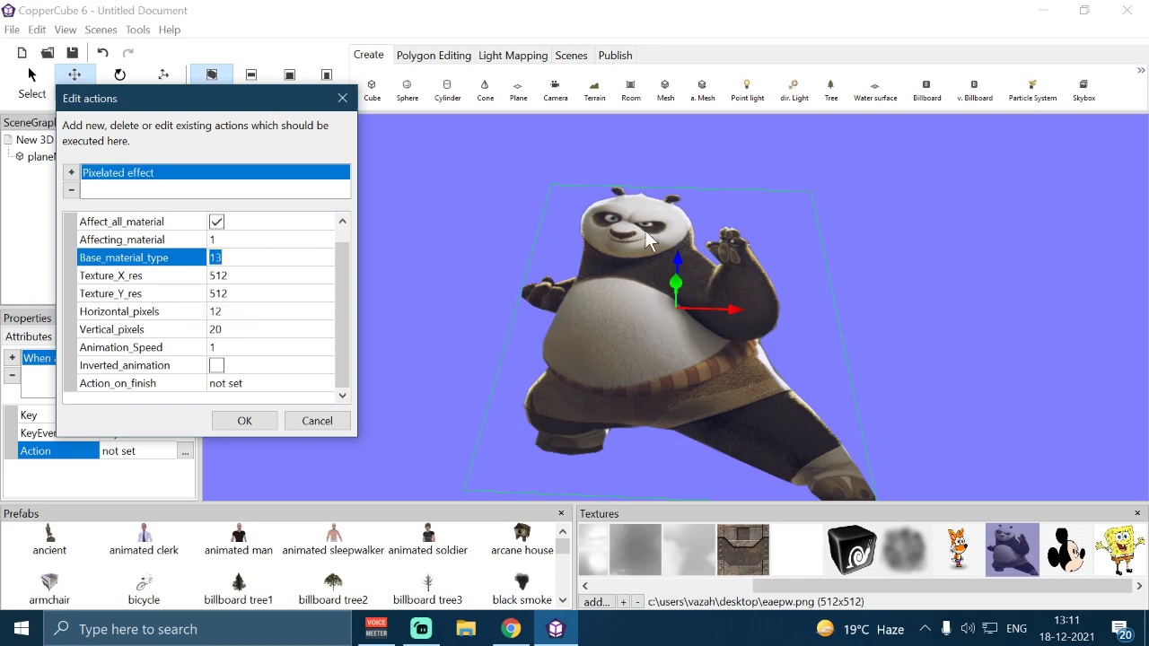
# Step: Apply the fox texture to the plane and begin editing Texture_X_res
pyautogui.click(1017, 557)
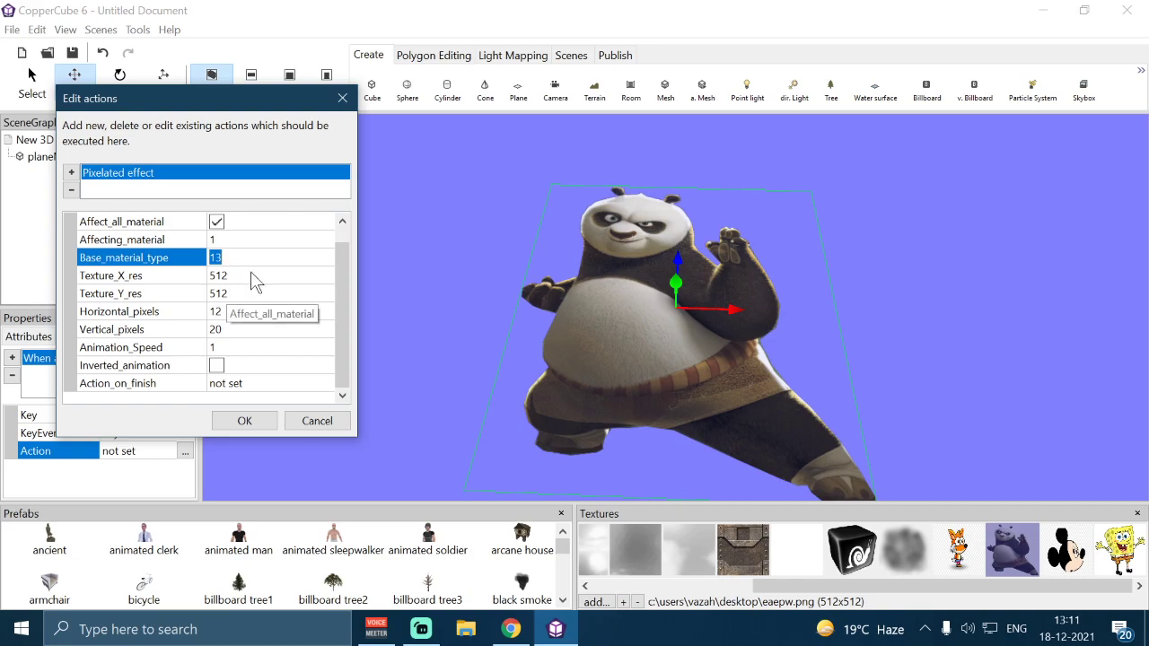
pyautogui.click(898, 517)
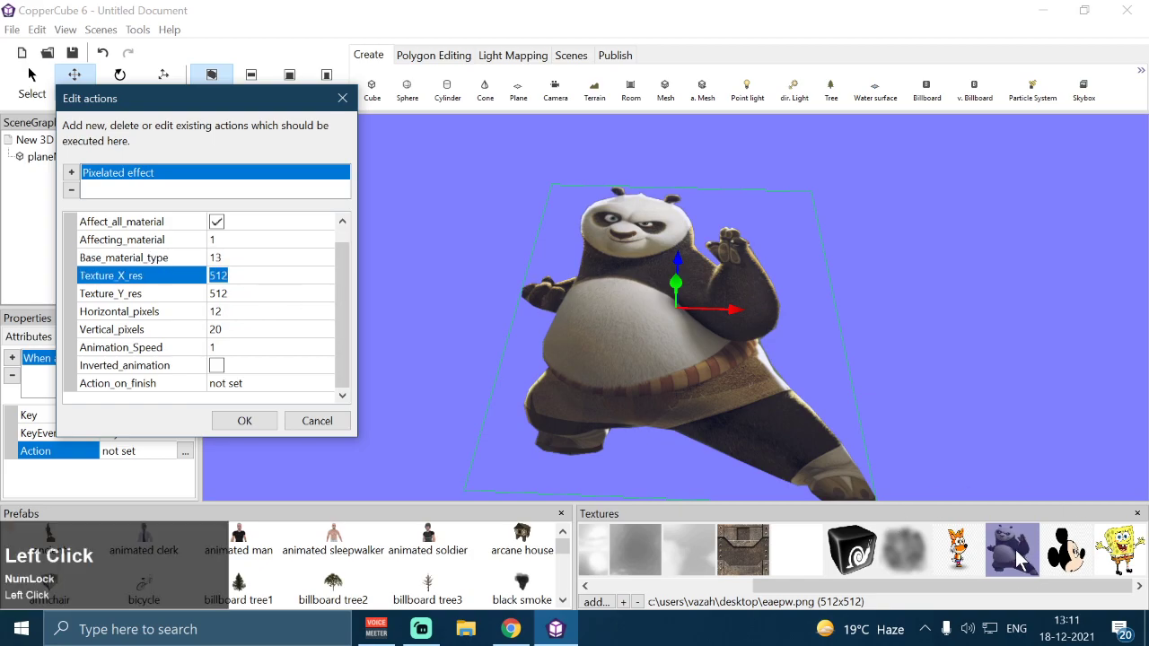
# Step: Set Texture_X_res 840, Texture_Y_res 514, Horizontal_pixels 50 and Vertical_pixels 50
pyautogui.click(1005, 519)
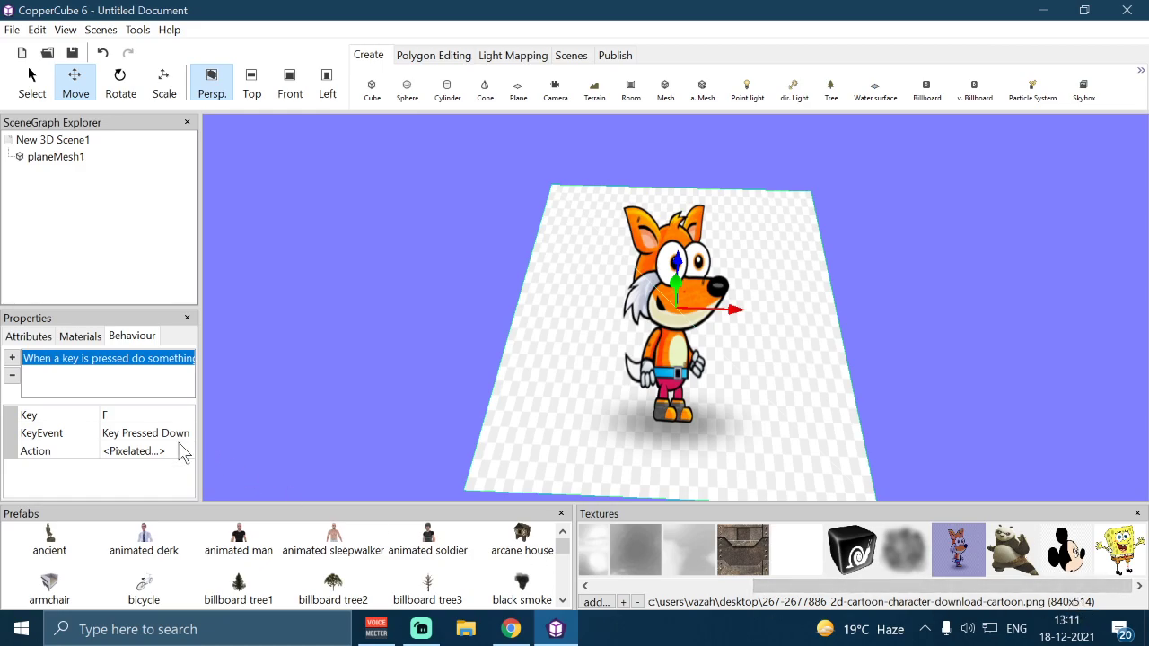
pyautogui.click(195, 455)
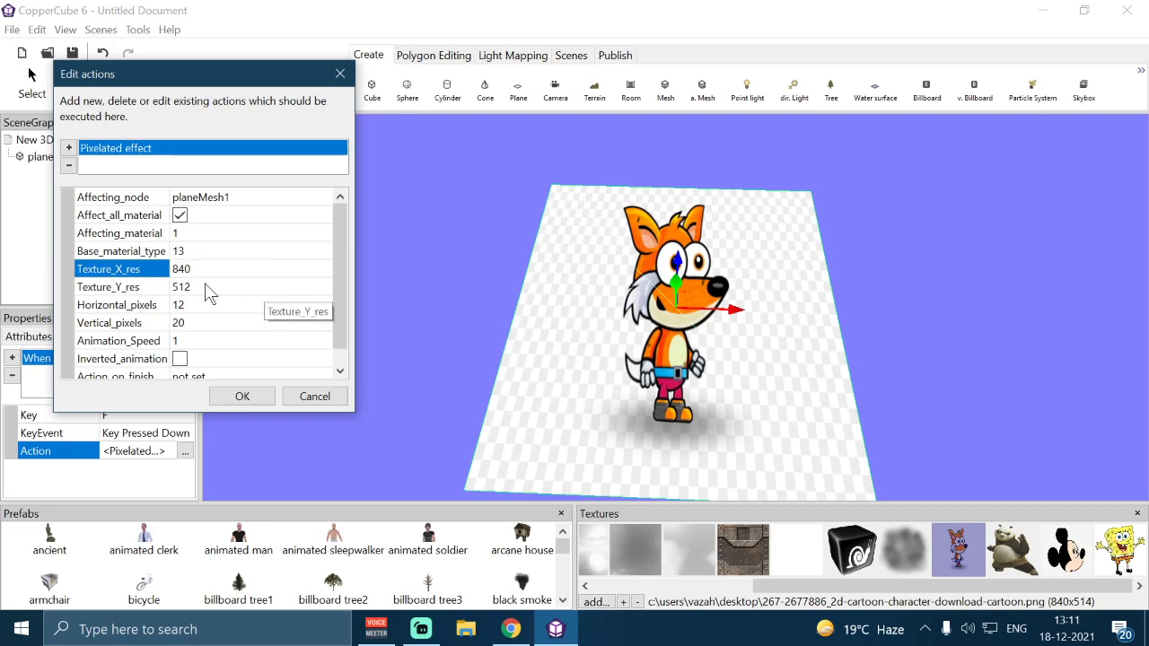
pyautogui.click(210, 290)
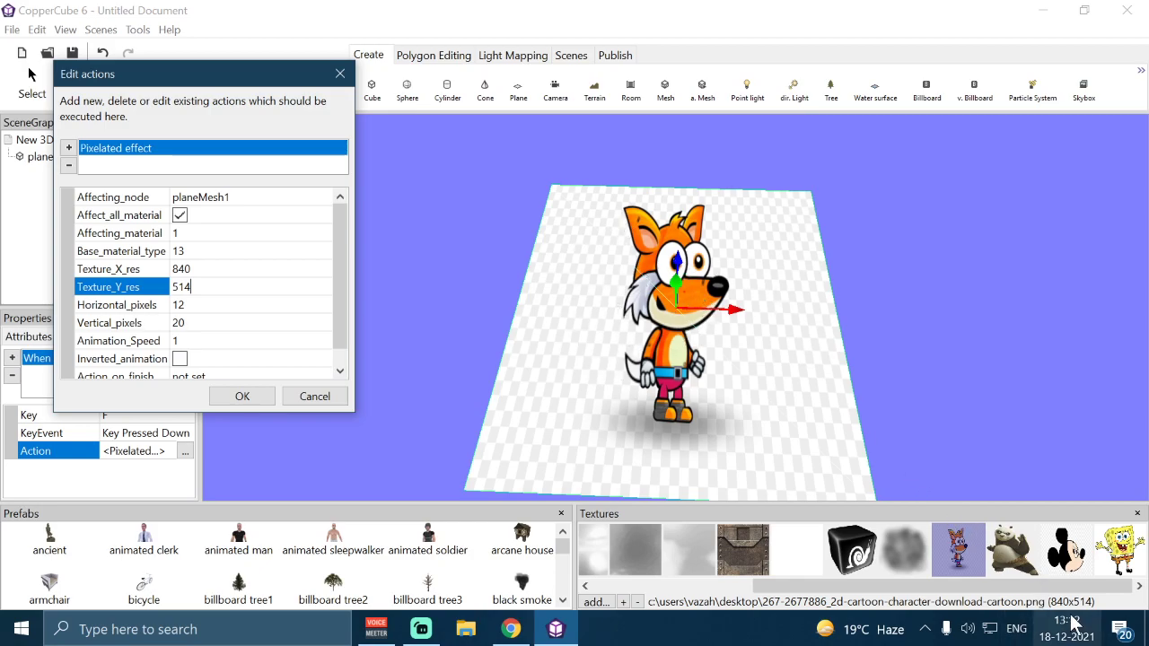
pyautogui.click(200, 321)
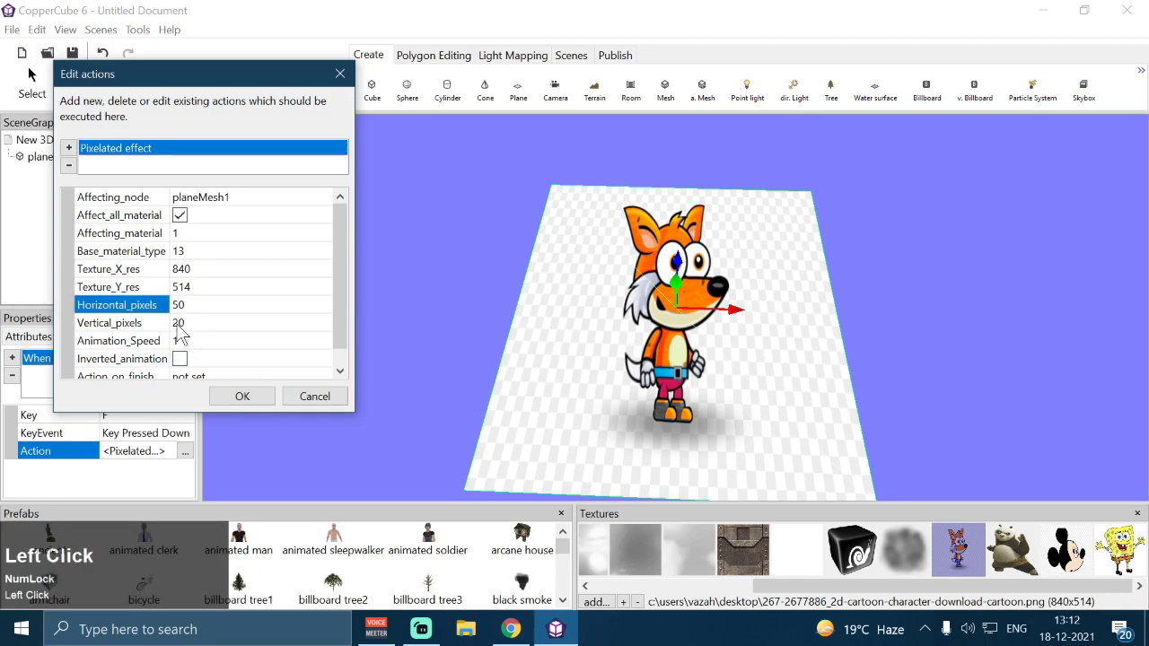
pyautogui.click(192, 331)
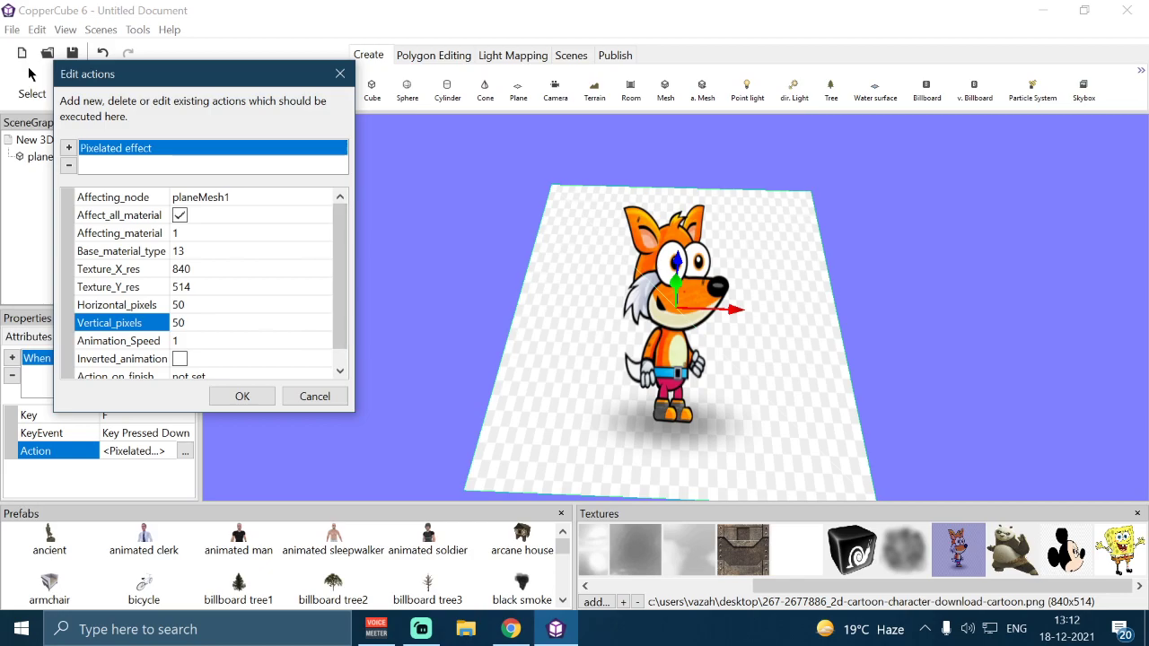
pyautogui.click(351, 275)
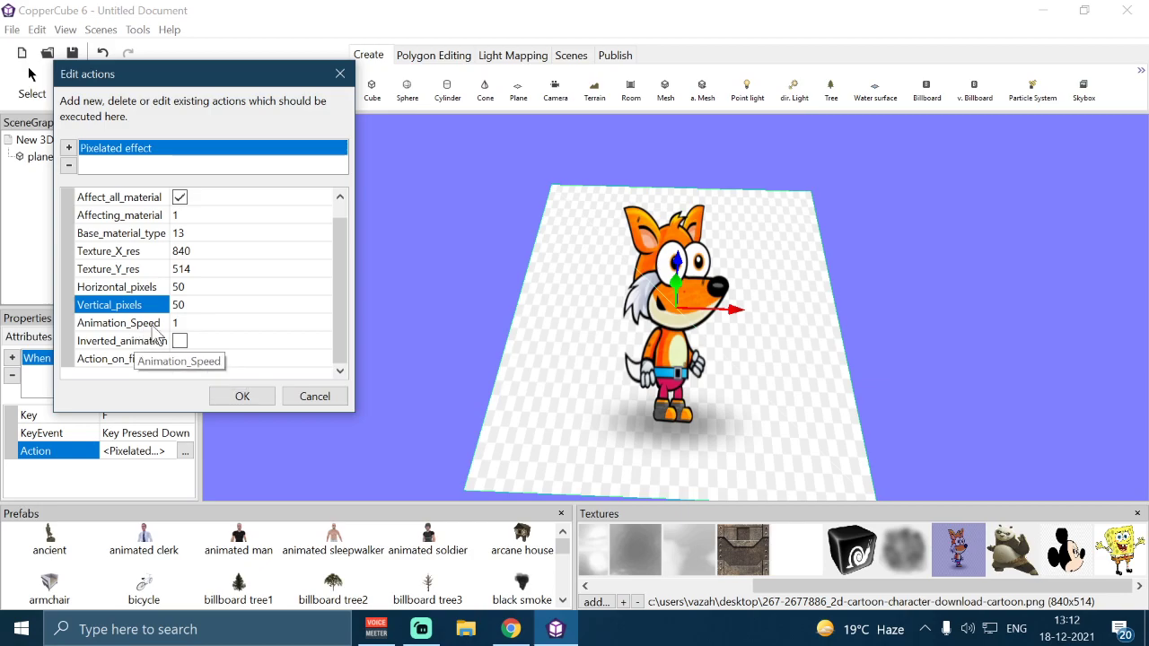
# Step: Run a test preview, trigger the pixelated fox with F and move around it with WASD
pyautogui.click(233, 409)
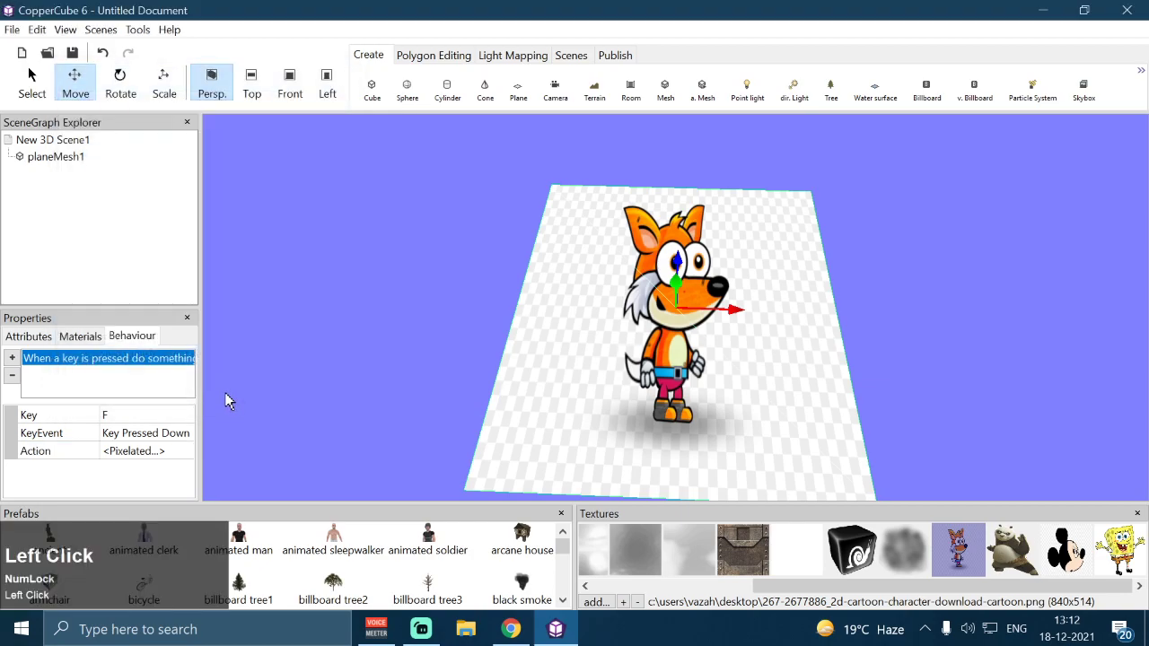
pyautogui.press('ctrl+Num_Lock')
pyautogui.click(231, 397)
pyautogui.press('ctrl+F10')
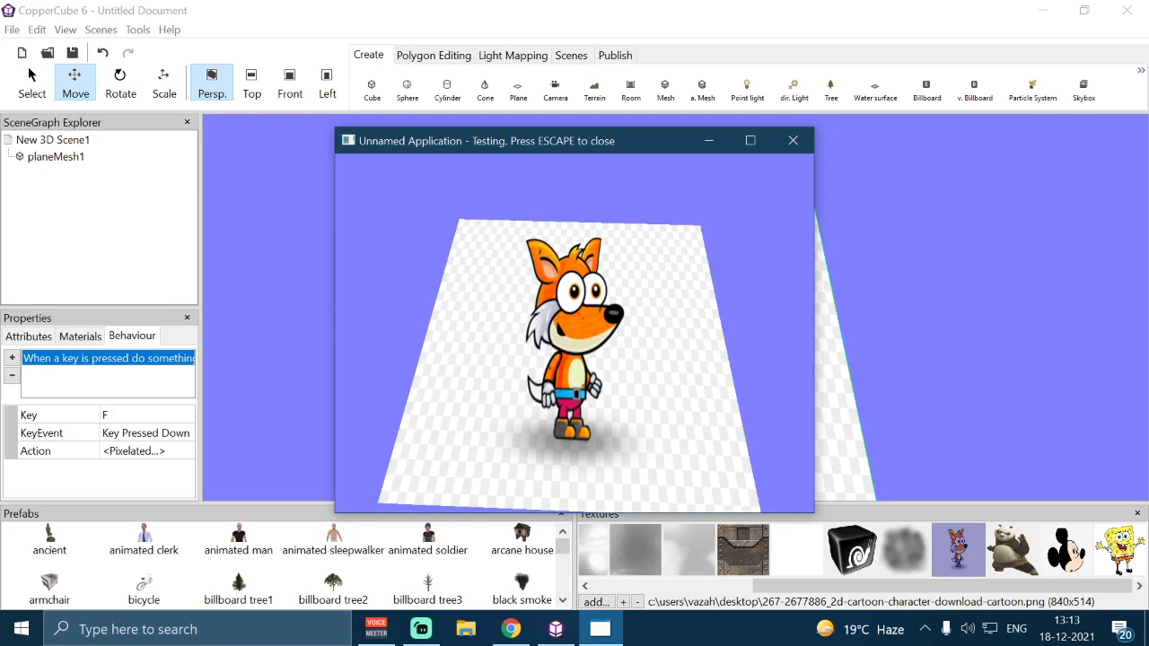
pyautogui.press('f')
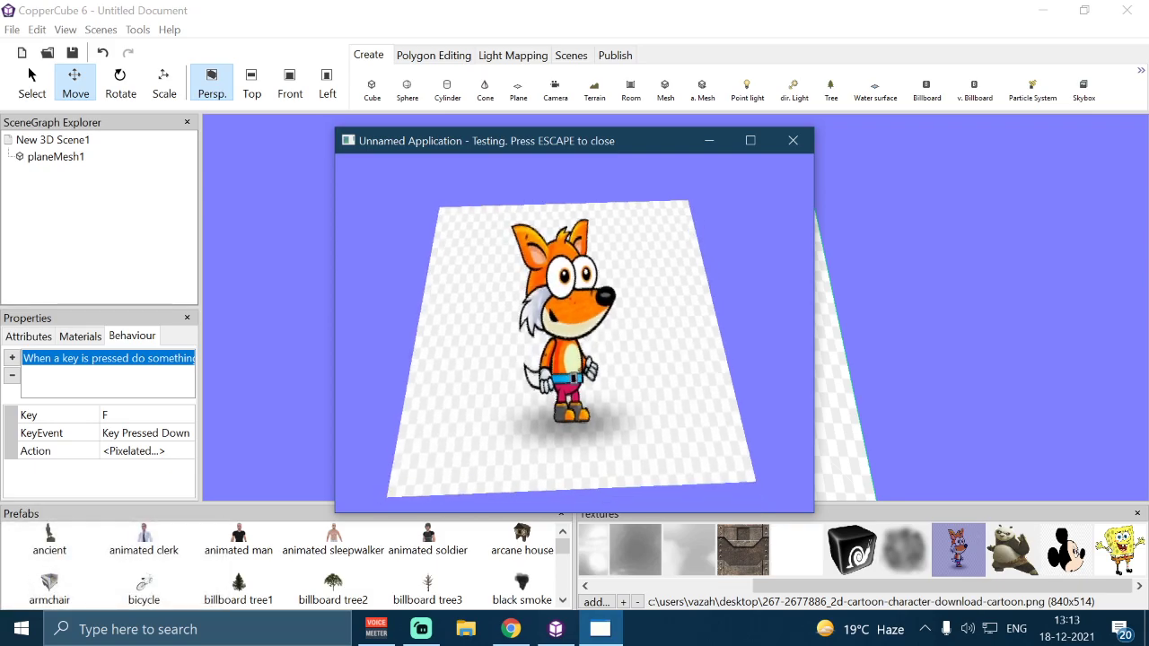
pyautogui.press('Up')
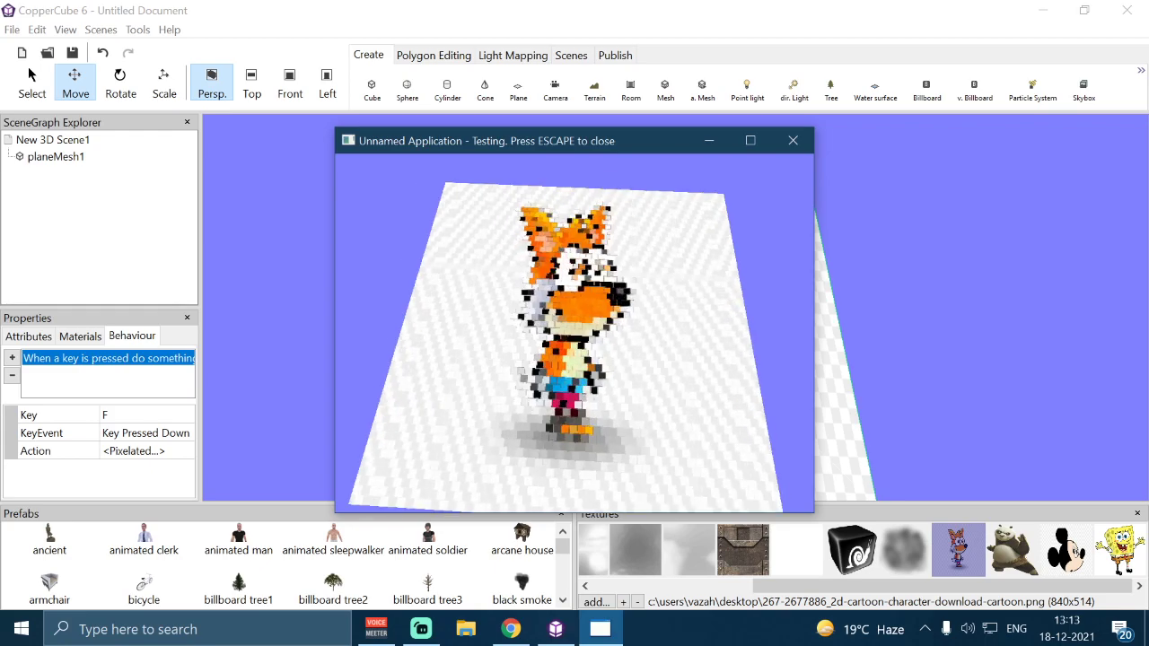
pyautogui.write('adw')
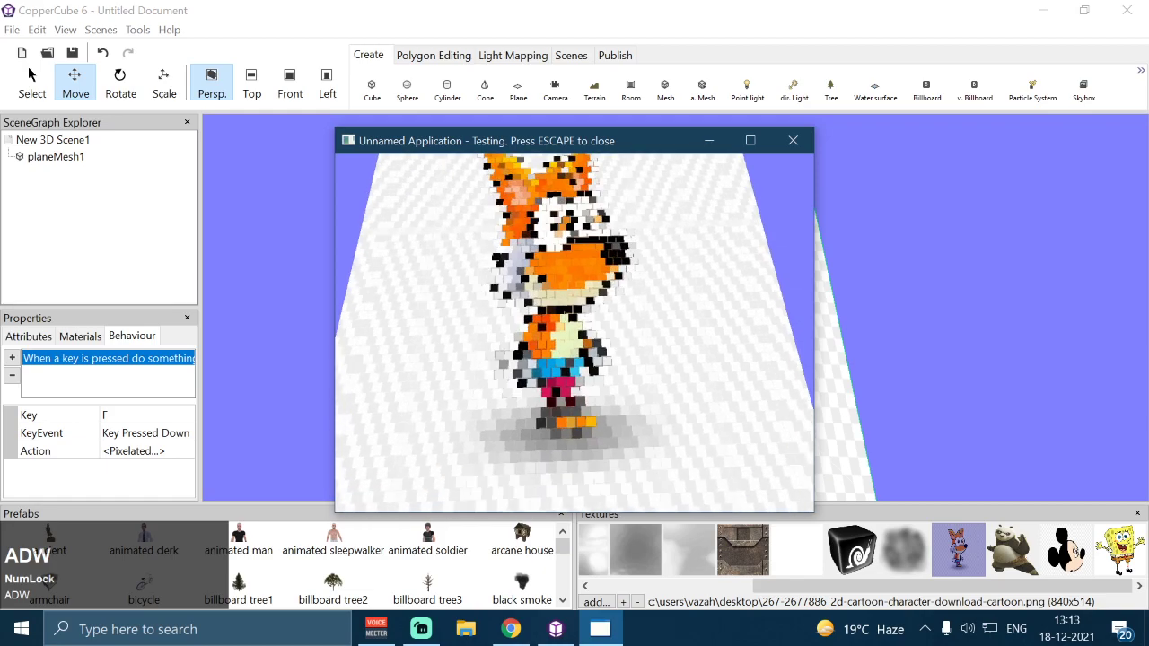
pyautogui.write('swwwsw')
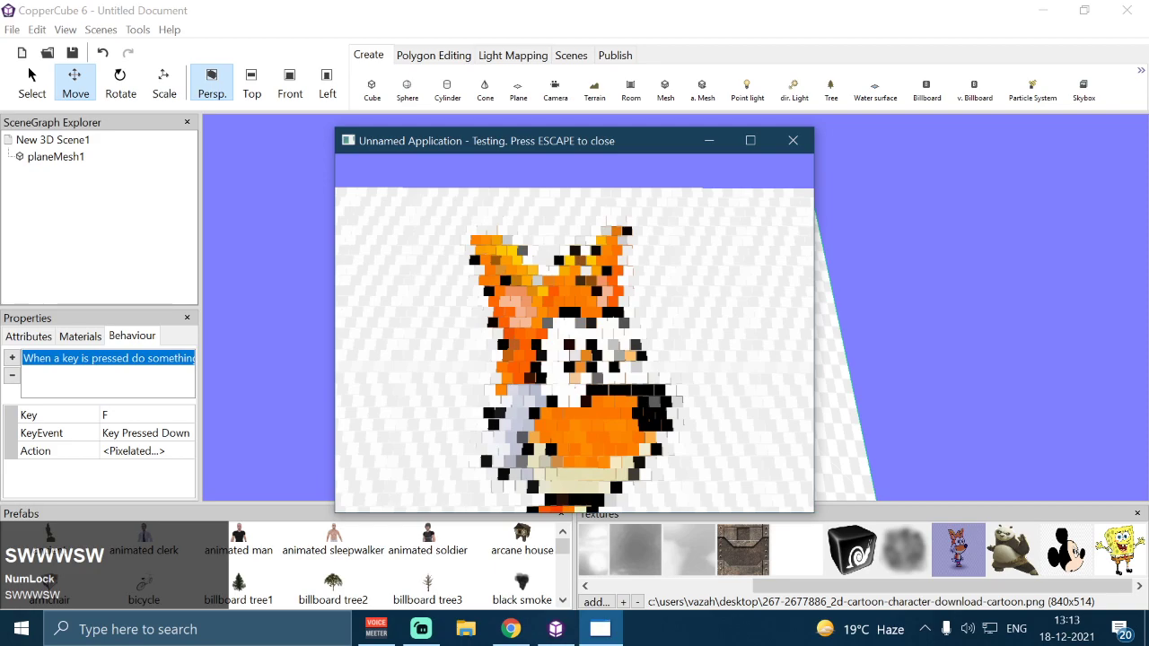
pyautogui.write('s')
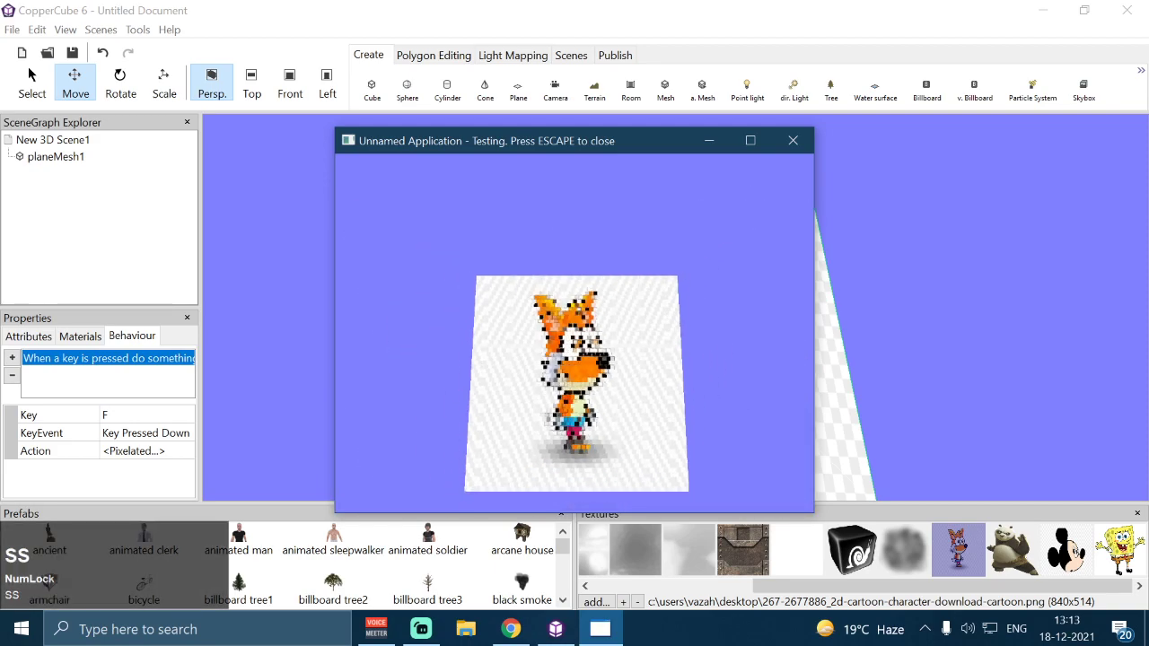
# Step: Lower Horizontal_pixels to 30 and launch a test preview
pyautogui.click(194, 459)
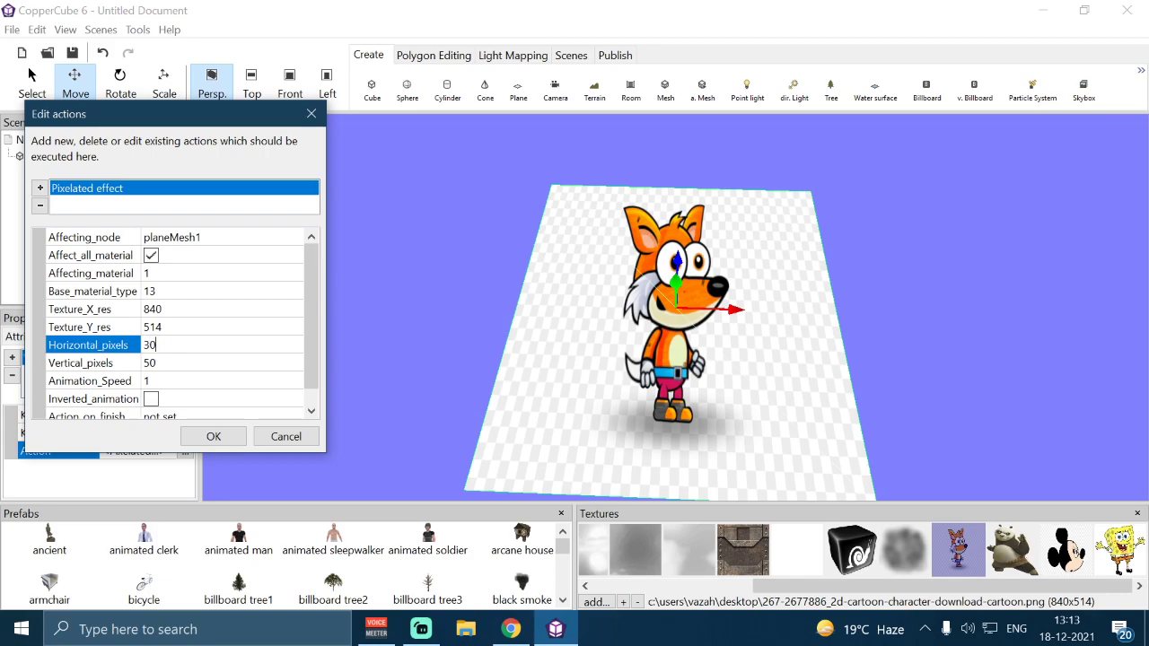
pyautogui.click(189, 366)
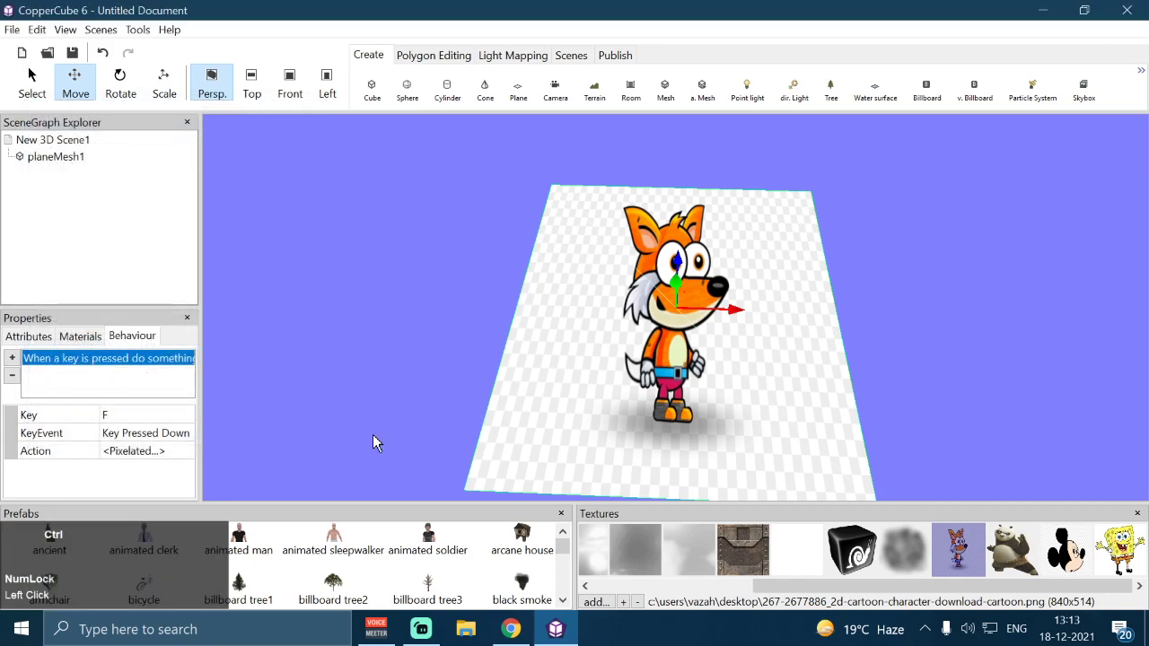
pyautogui.press('ctrl+F10')
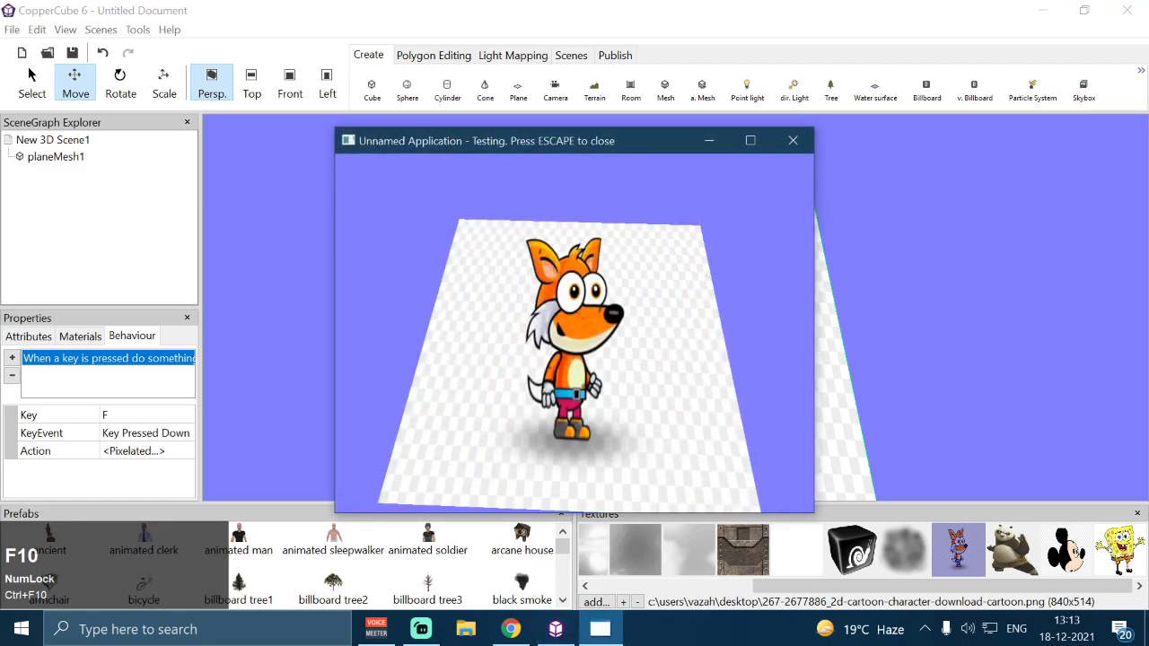
# Step: Trigger the effect with F and walk around the blocky fox with WASD
pyautogui.write('fw')
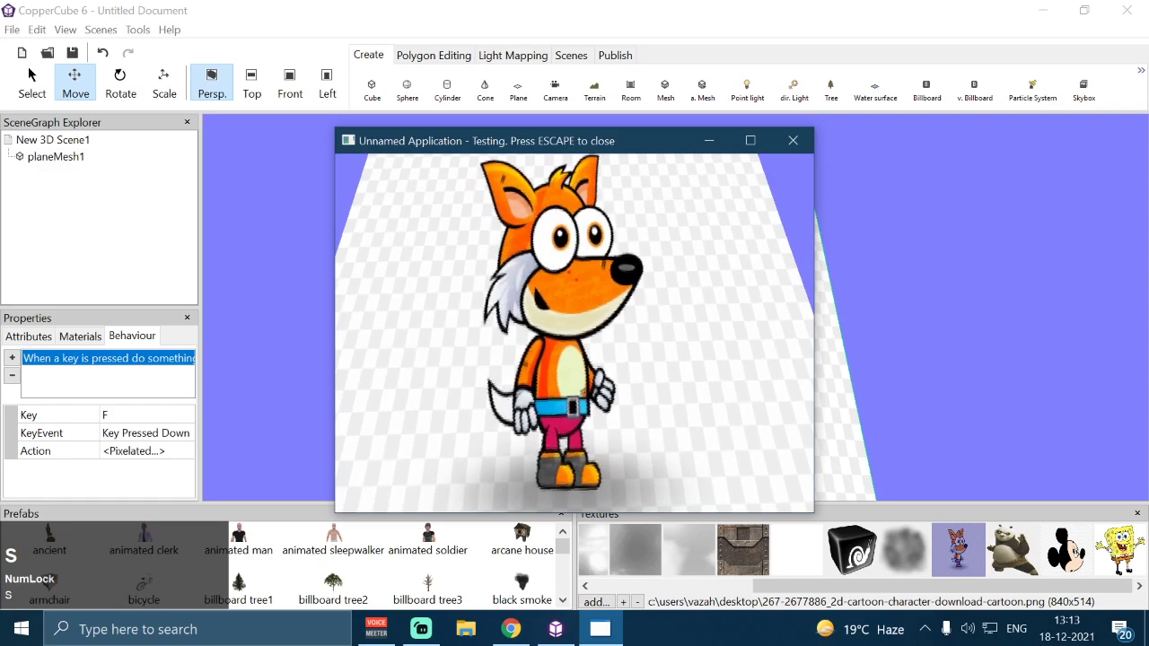
pyautogui.write('s')
pyautogui.write('s')
pyautogui.write('w')
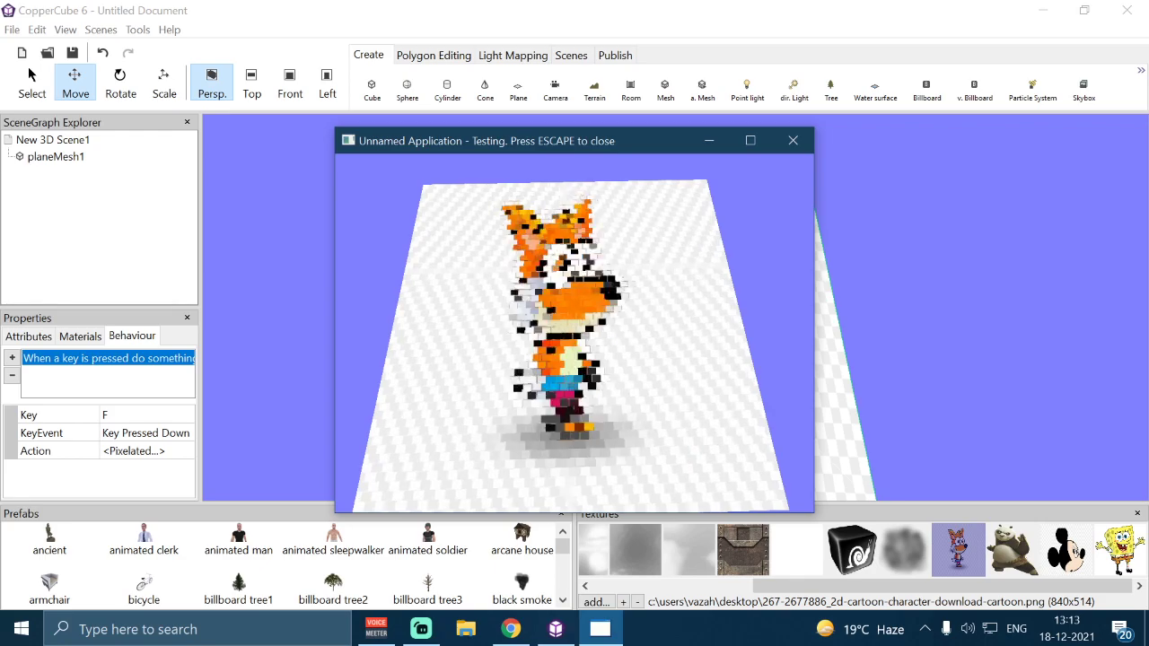
pyautogui.press('s')
pyautogui.write('sw')
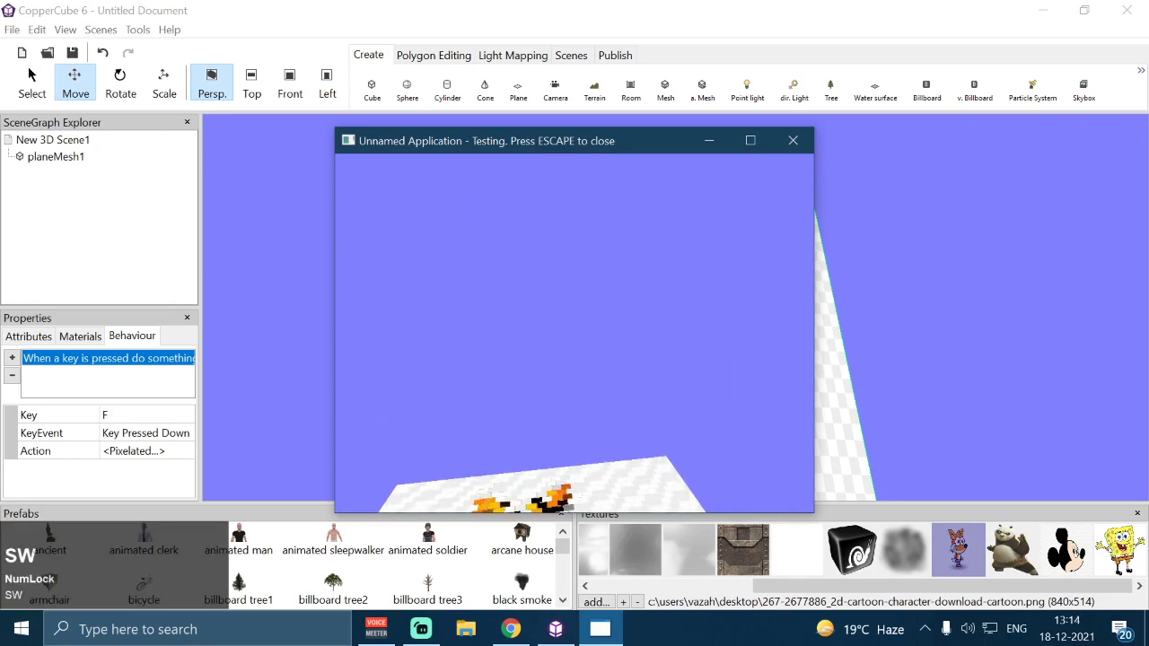
pyautogui.write('wswwswws')
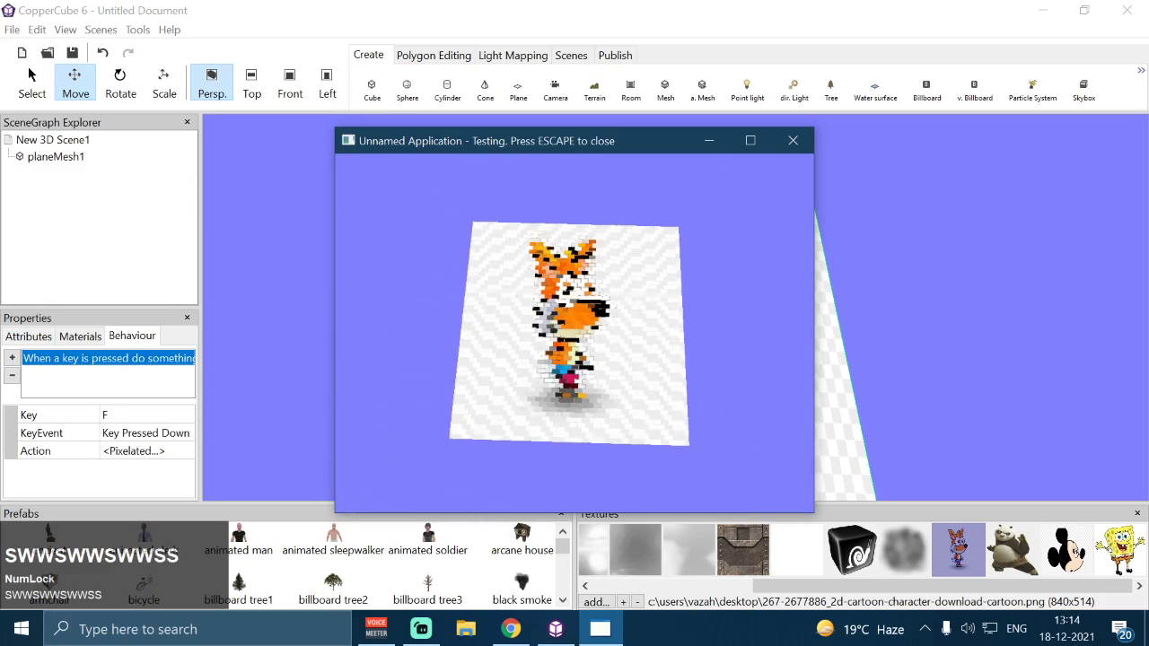
pyautogui.write('swws')
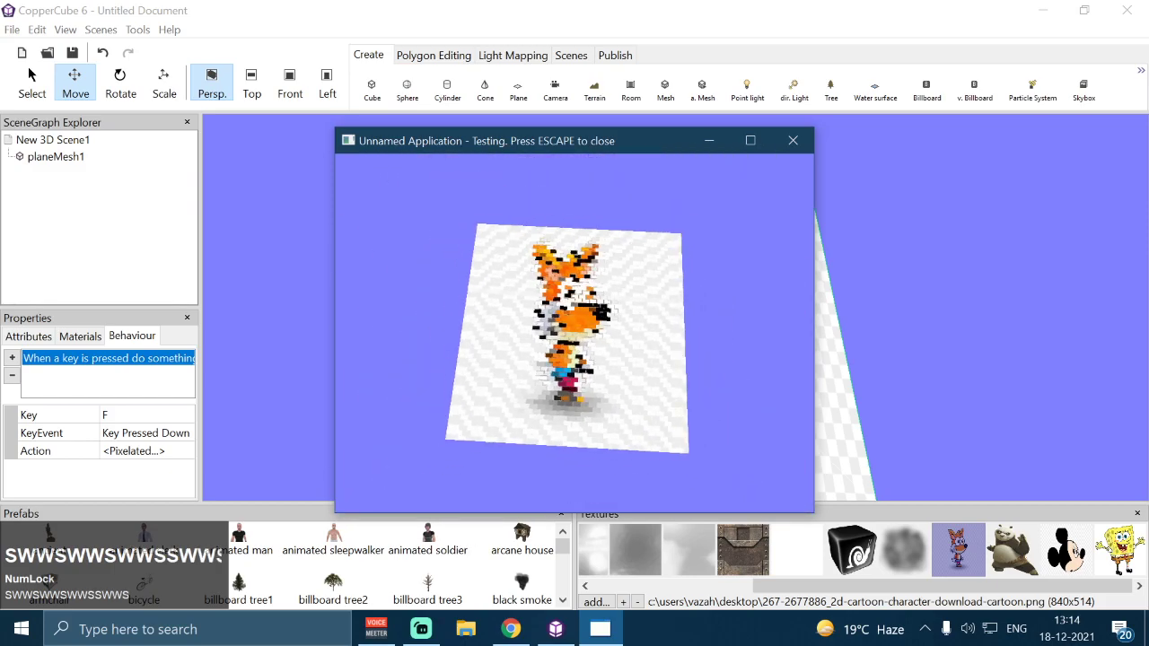
# Step: Set Horizontal_pixels back to 50 with Inverted_animation ticked, then test it with F
pyautogui.click(188, 458)
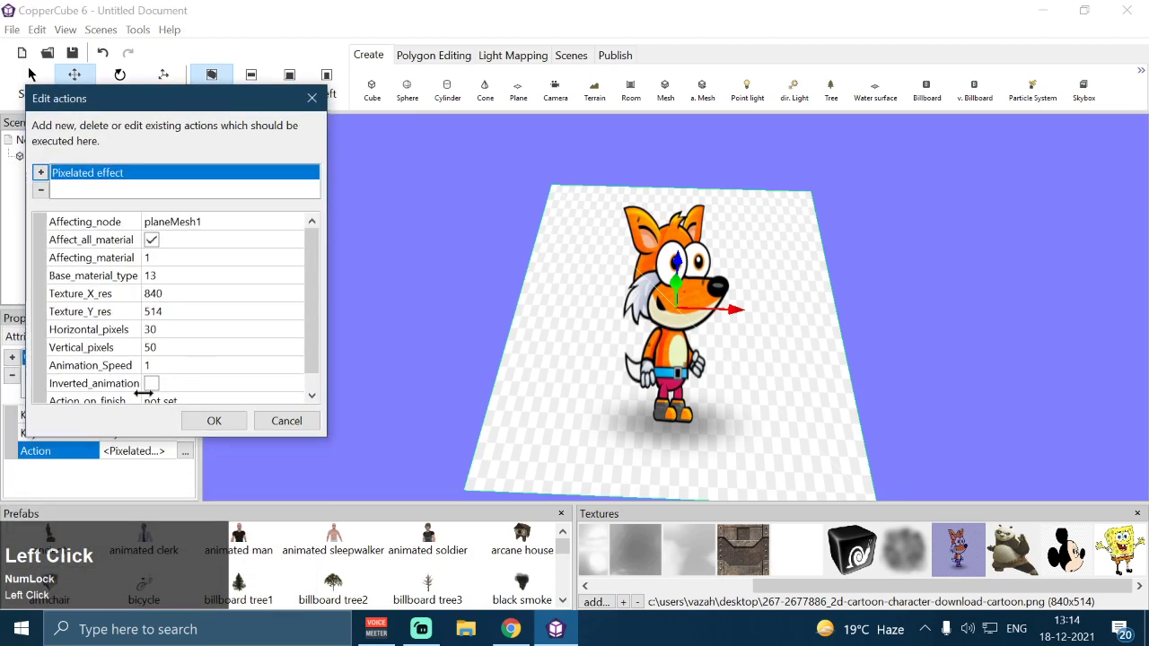
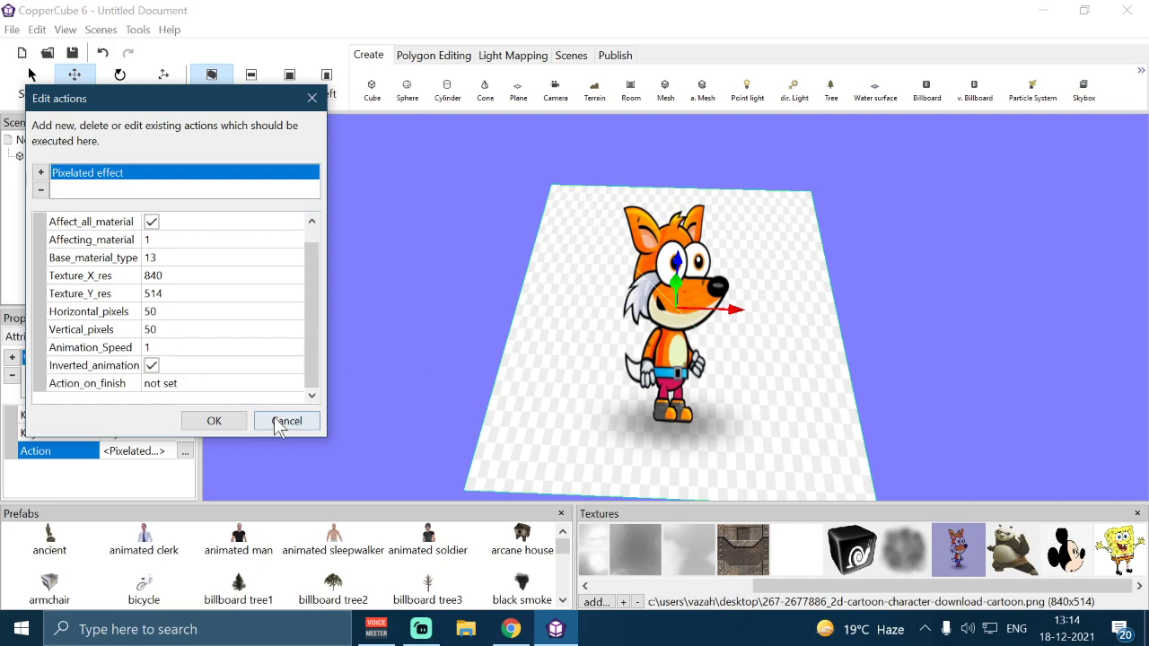
pyautogui.click(218, 428)
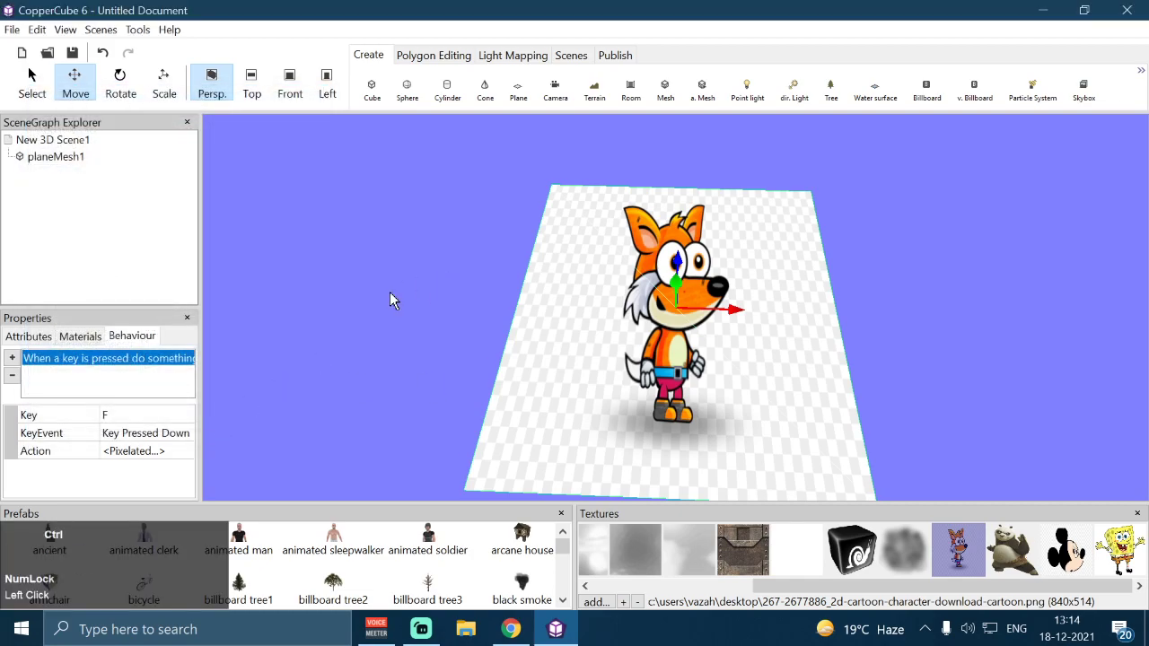
pyautogui.press('ctrl+F10')
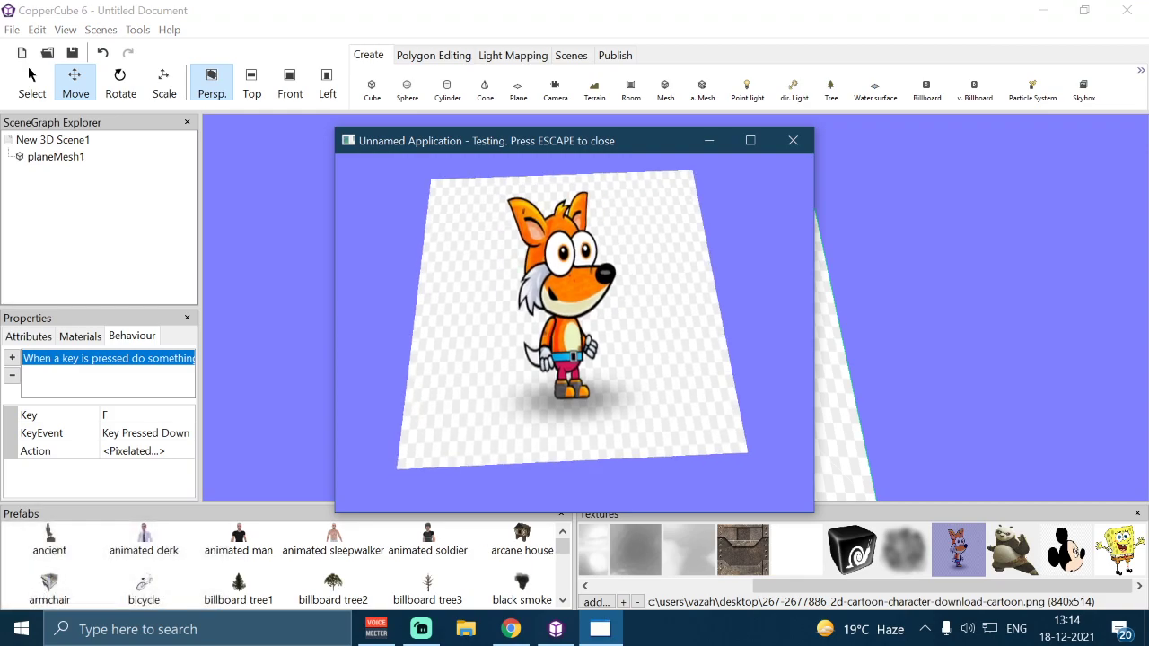
pyautogui.press('f')
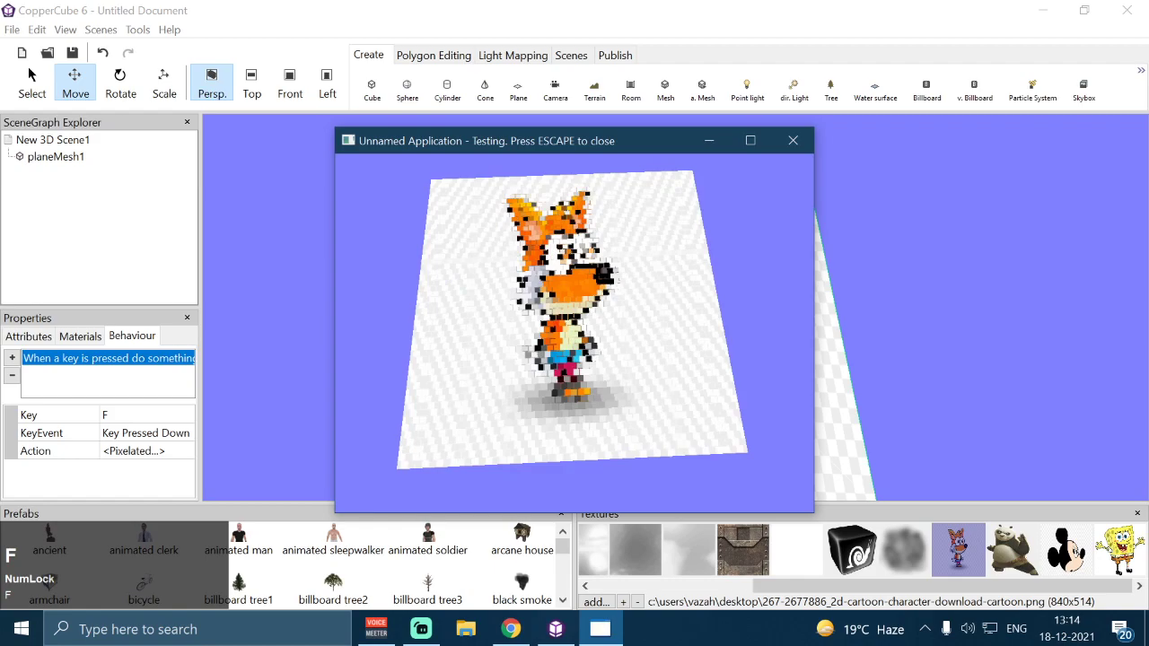
# Step: Launch a fresh preview, move around and trigger the pixelation on the fox again
pyautogui.press('ctrl+F10')
pyautogui.write('swwsw')
pyautogui.write('w')
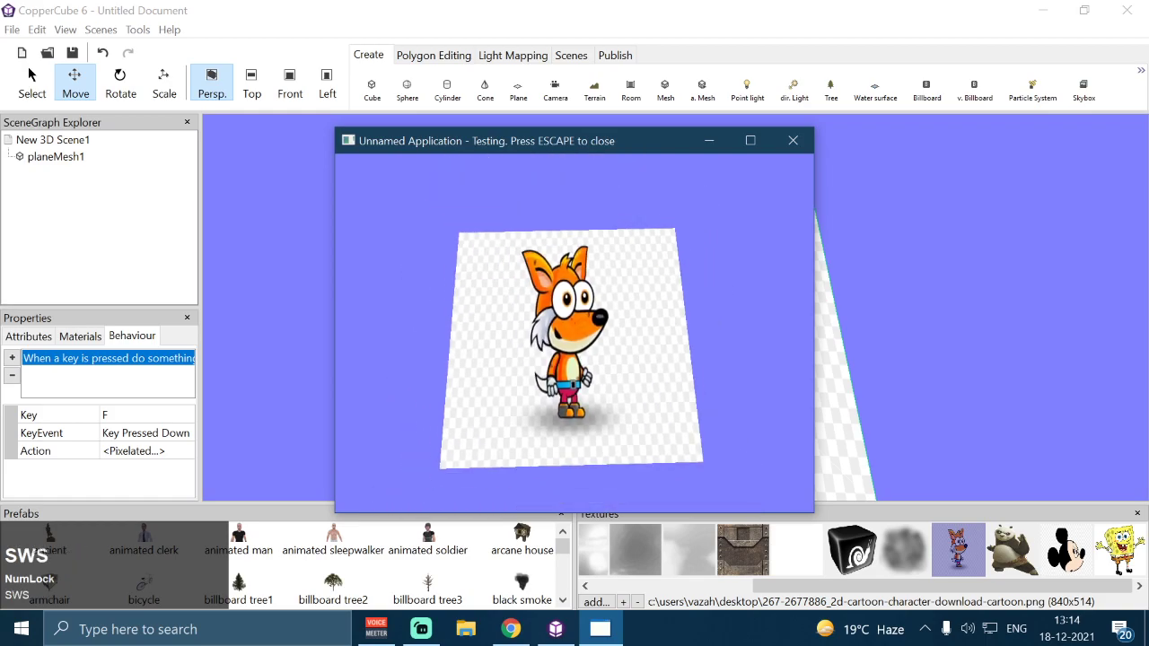
pyautogui.write('sw')
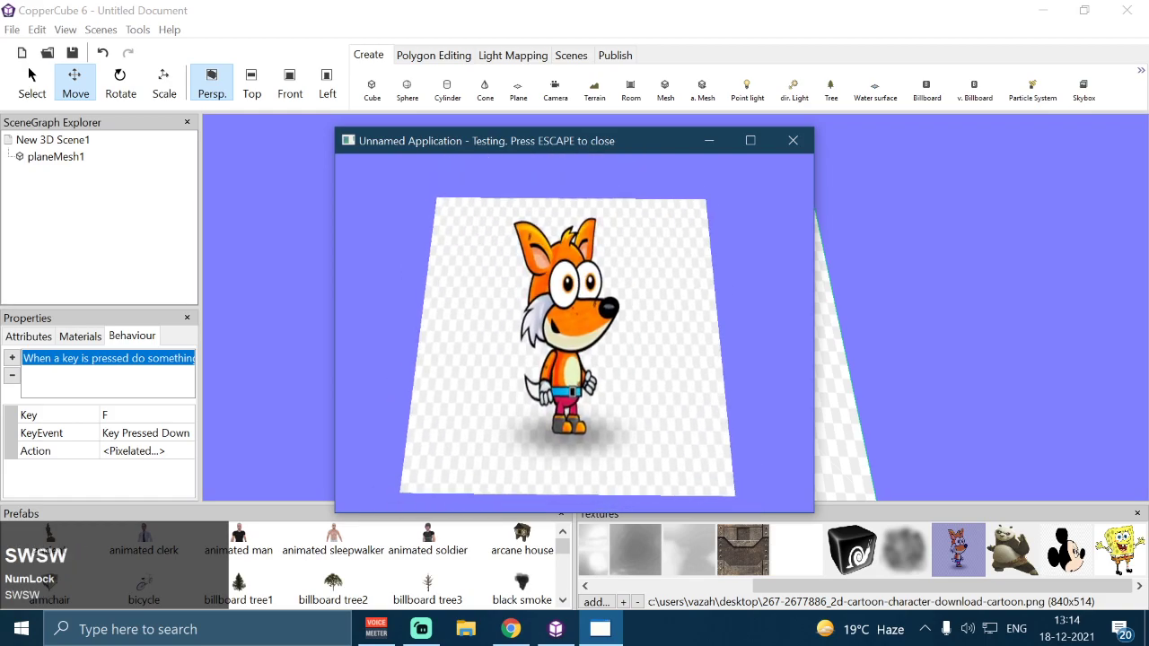
pyautogui.press('f')
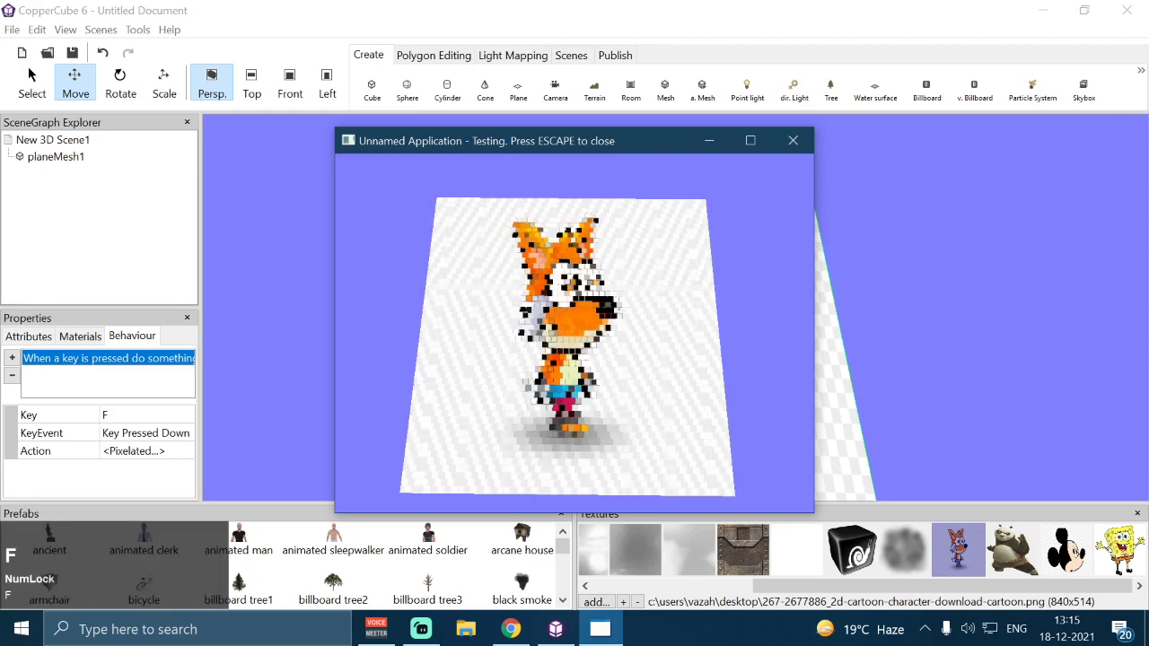
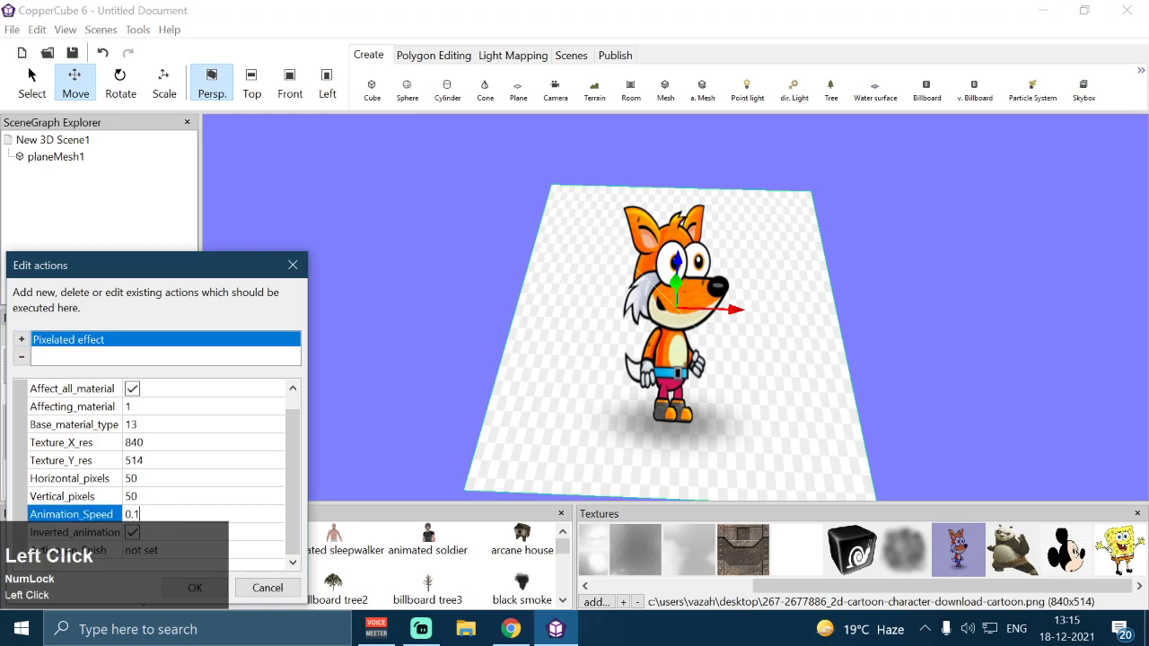
# Step: Close Edit actions, preview again, trigger the pixelation with F and move around the fox
pyautogui.click(197, 595)
pyautogui.press('ctrl+F10')
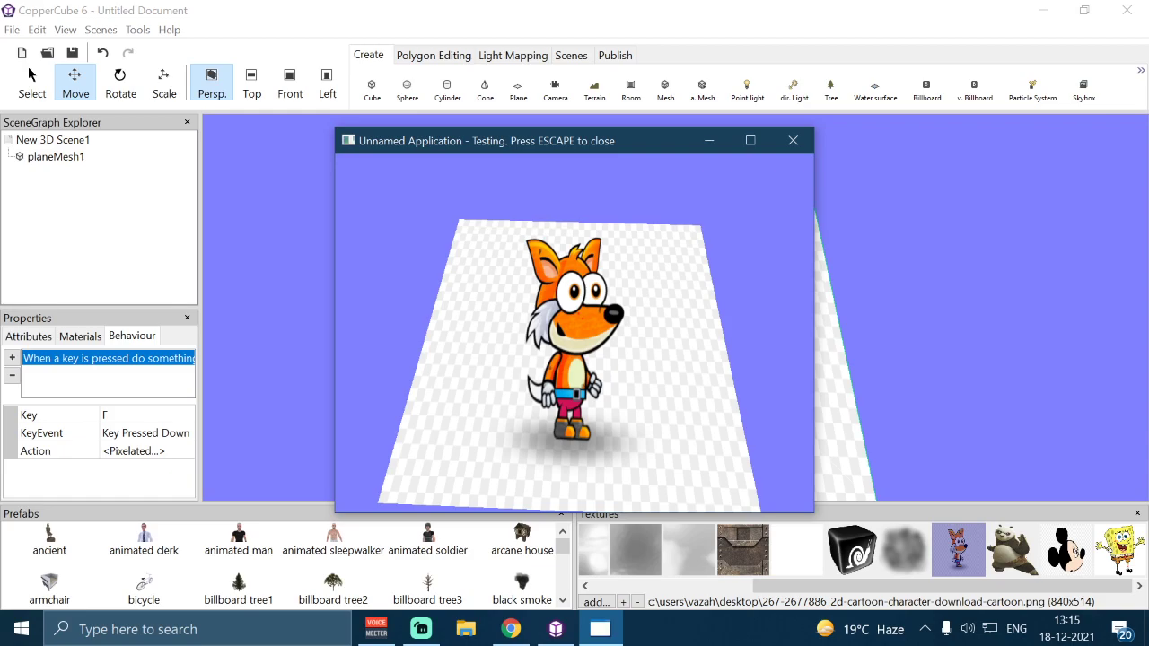
pyautogui.press('f')
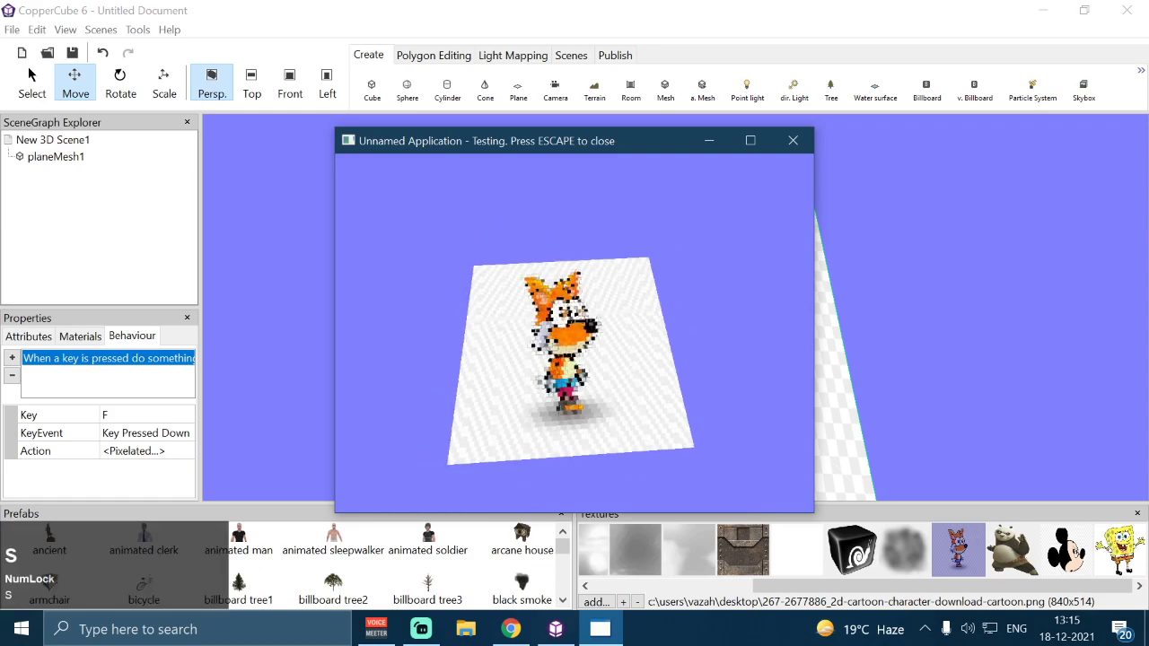
pyautogui.write('swwswwsw')
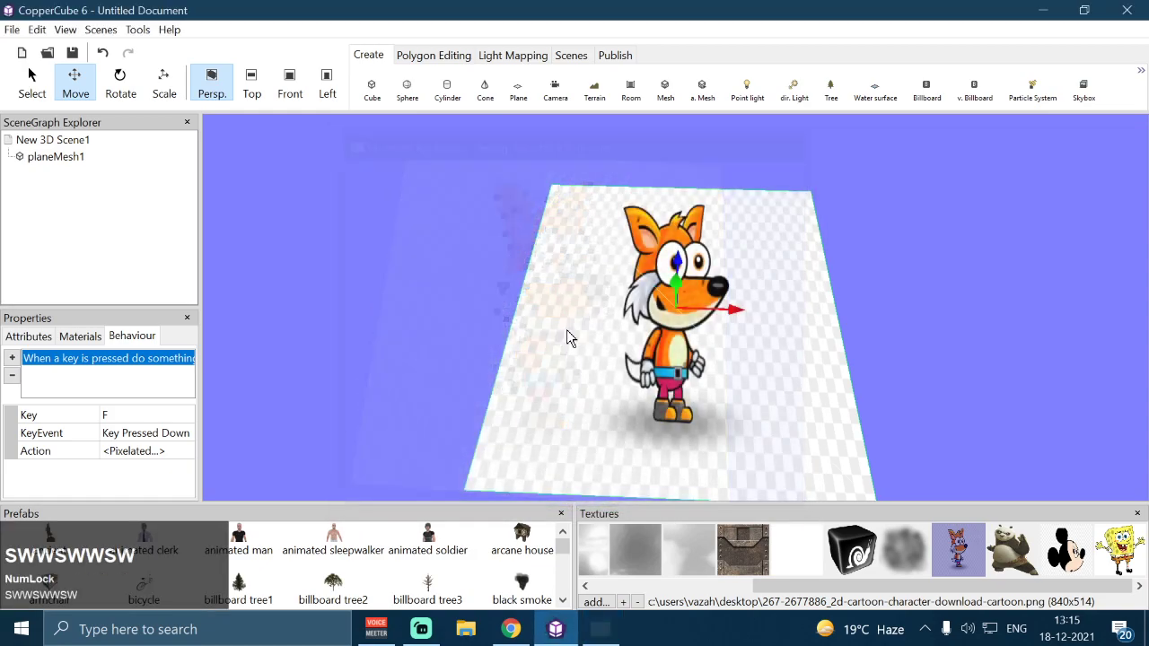
# Step: Set the Pixelated effect's Animation_Speed to 0.1
pyautogui.click(183, 465)
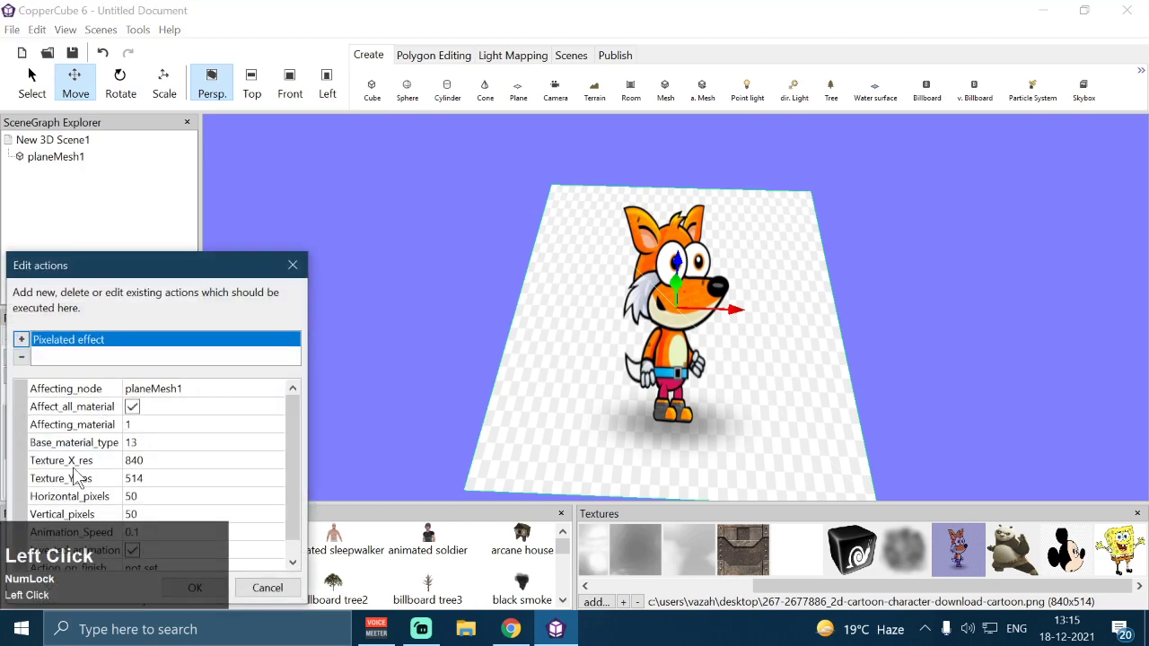
pyautogui.scroll(-3)
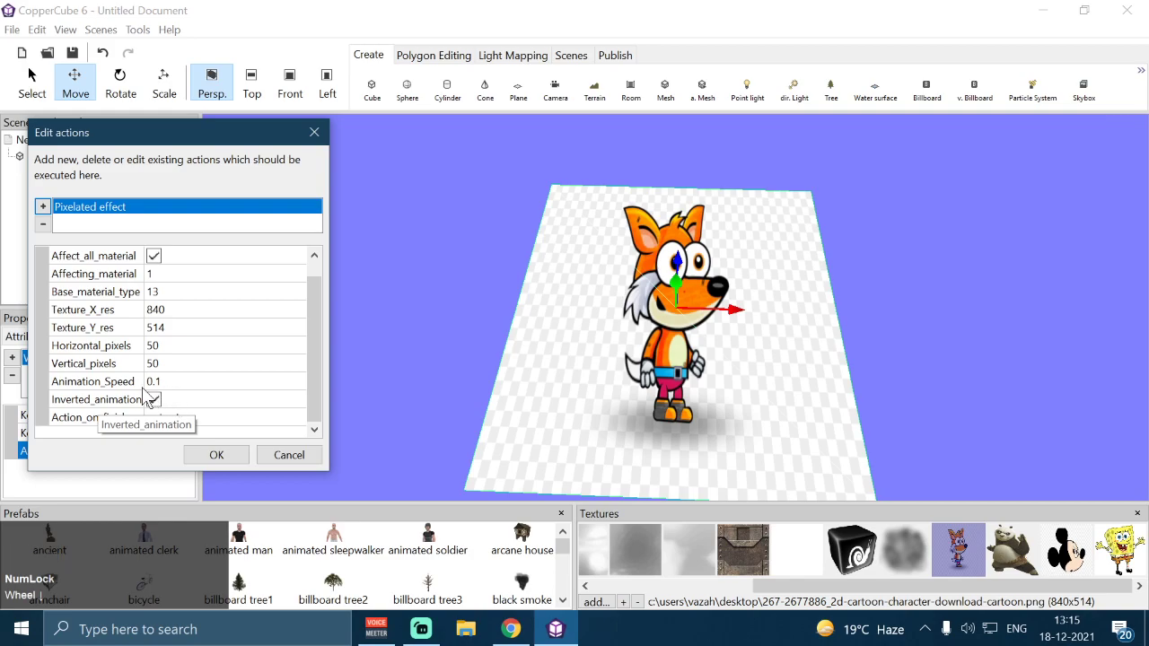
pyautogui.click(182, 390)
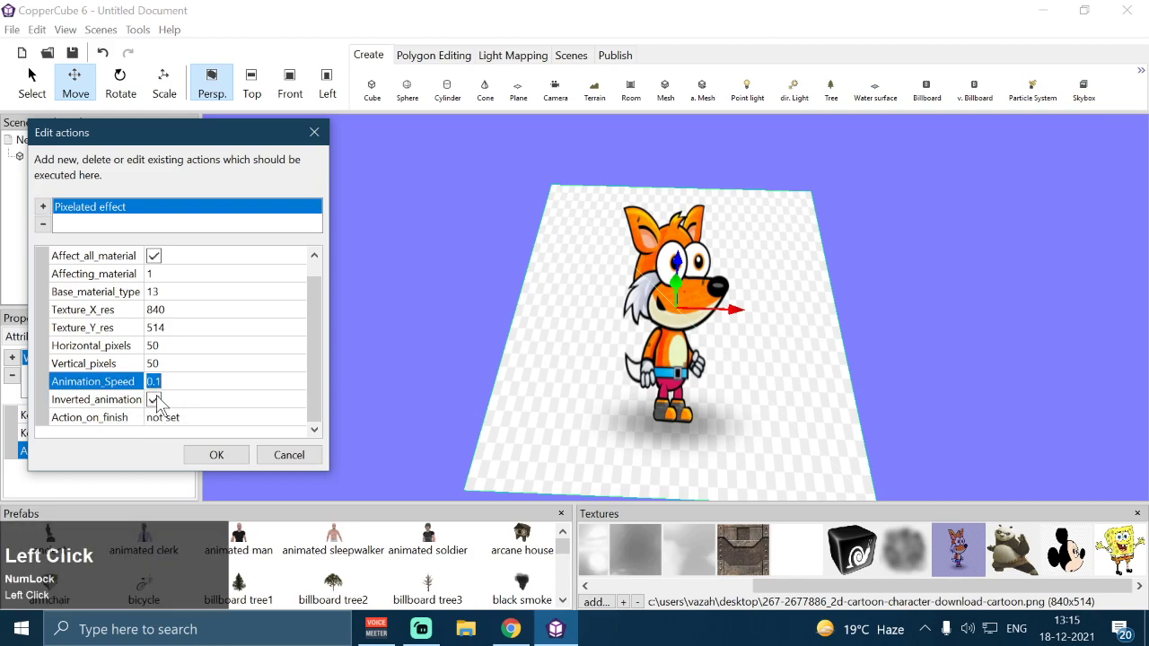
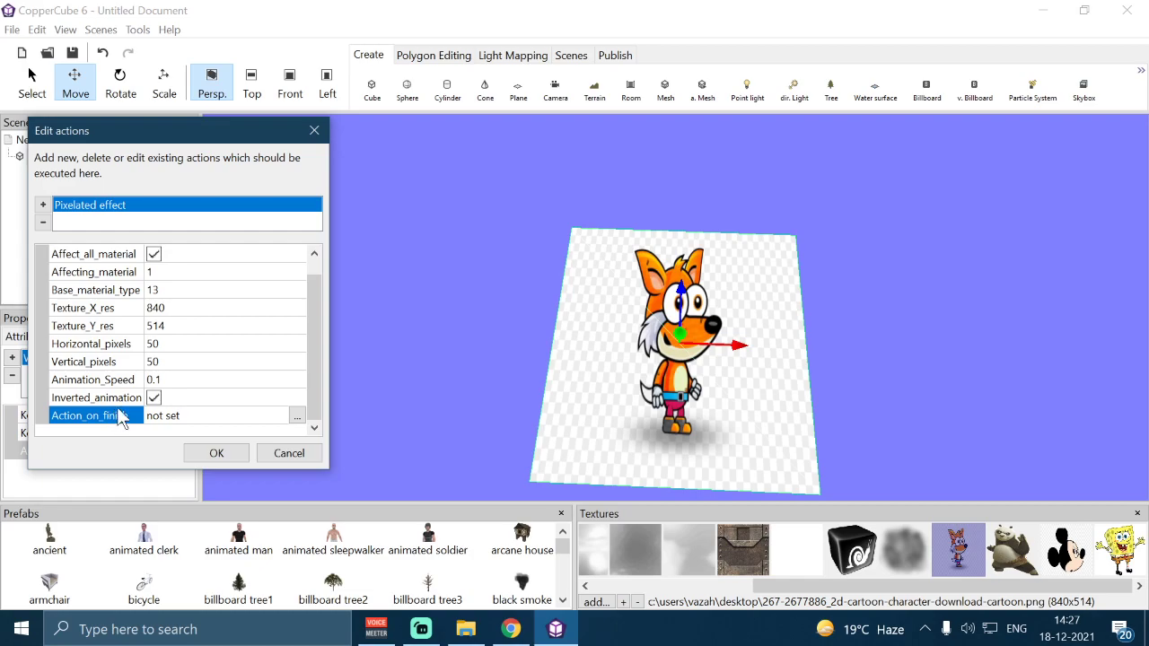
# Step: Add a Change a texture action to run when the Pixelated effect finishes
pyautogui.click(310, 422)
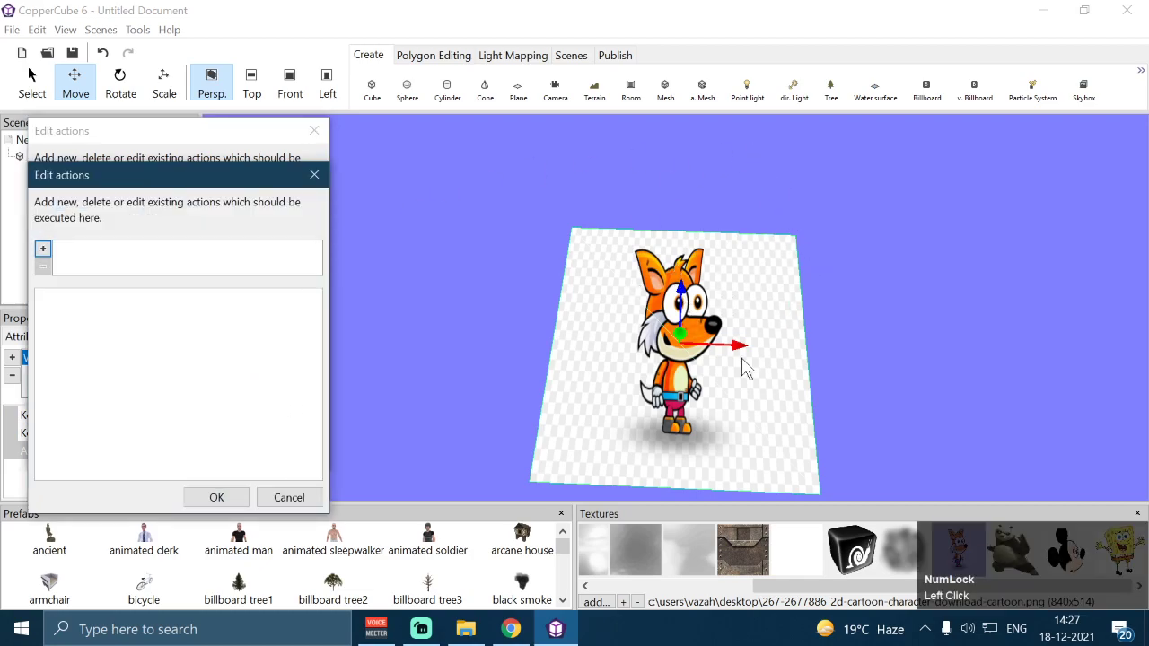
pyautogui.click(52, 254)
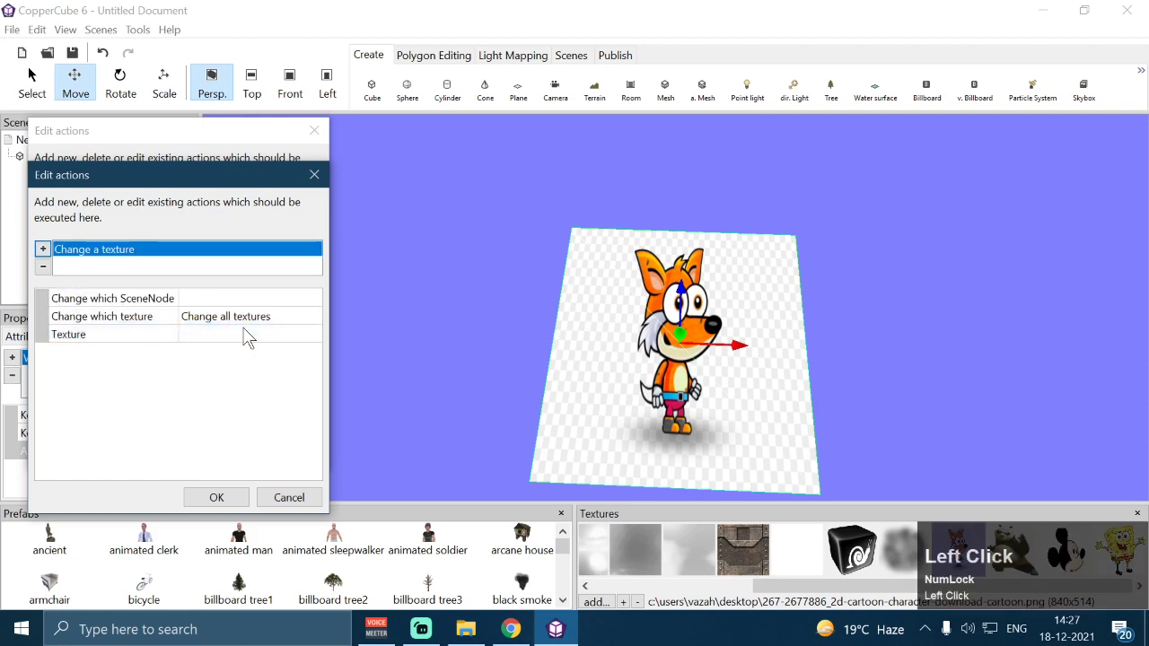